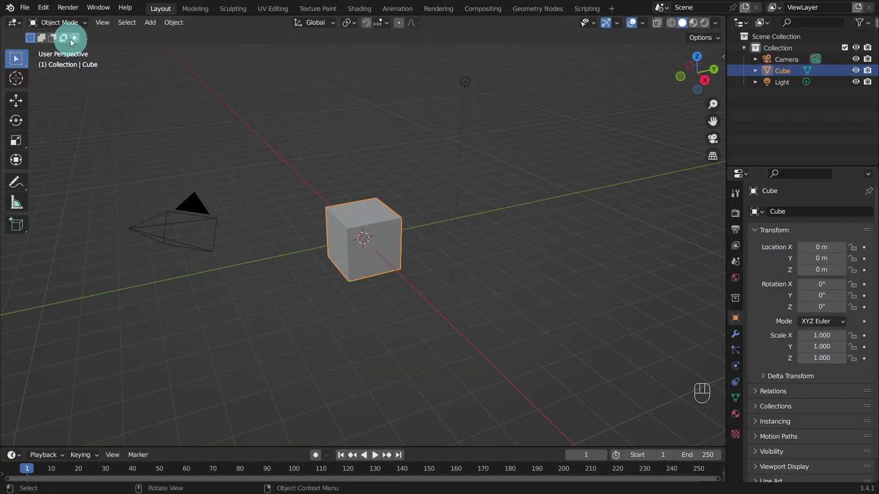
# Zoom and orbit around the default cube to inspect it in the viewport
pyautogui.moveTo(43, 12); pyautogui.dragTo(115, 170)
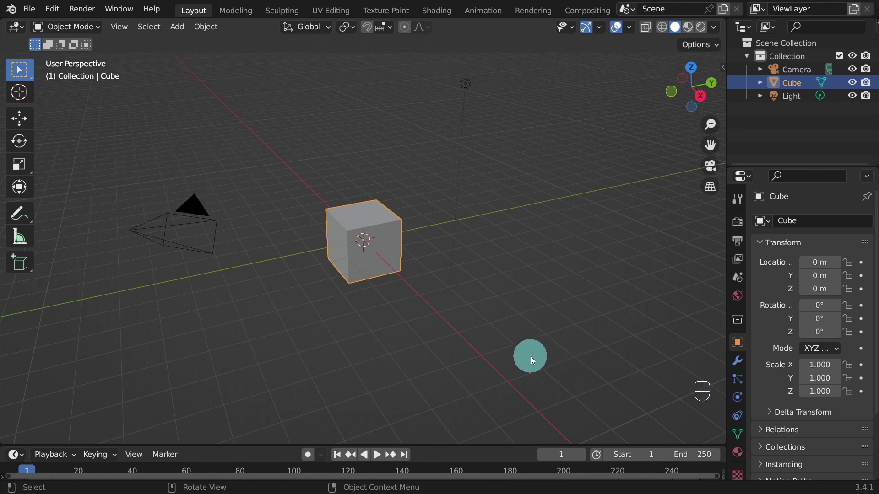
pyautogui.scroll(3)
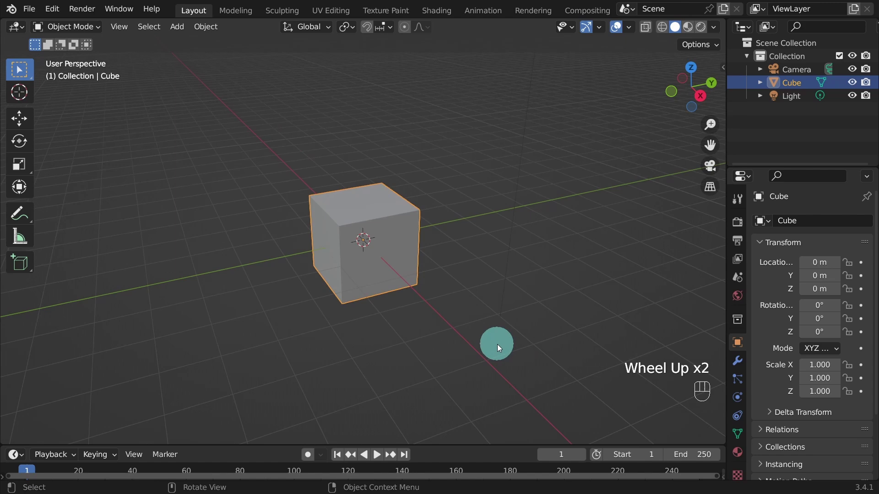
pyautogui.scroll(3)
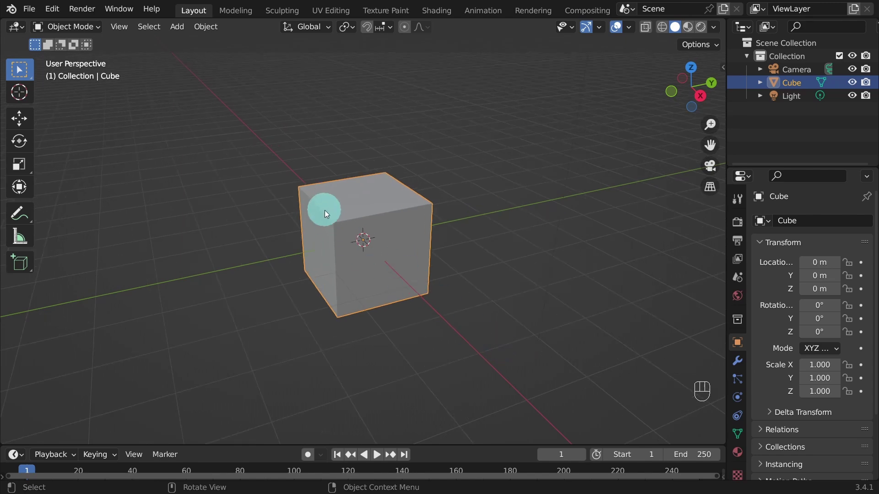
pyautogui.click(325, 214)
pyautogui.scroll(-3)
pyautogui.scroll(3)
pyautogui.scroll(3)
pyautogui.moveTo(336, 277); pyautogui.dragTo(361, 268)
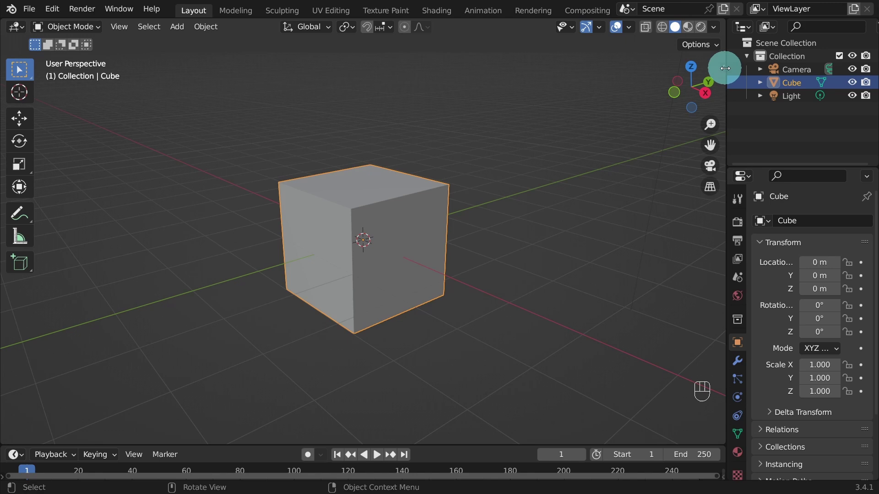
# Set the cube's Location Z to 1 m in the sidebar so it rests on the grid floor
pyautogui.click(727, 66)
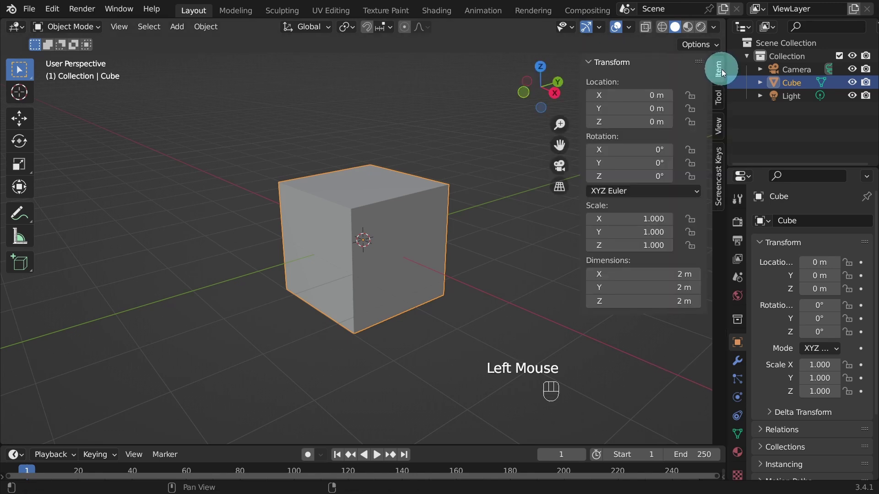
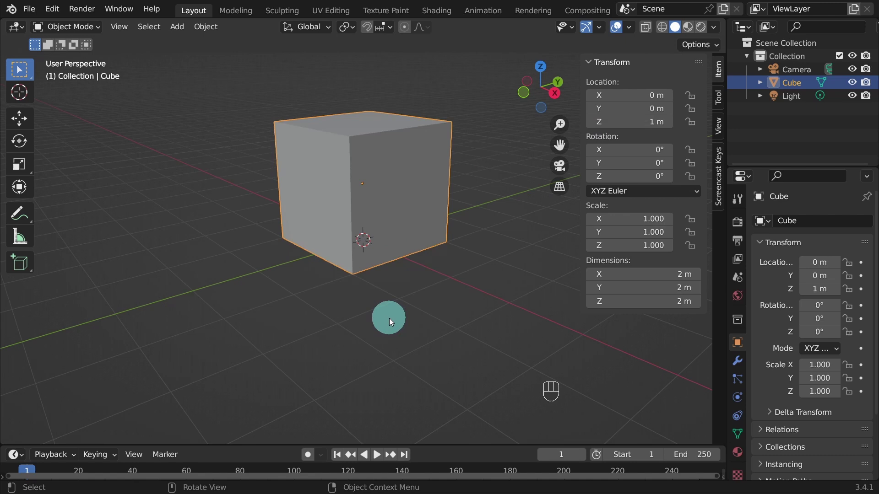
pyautogui.press('n')
pyautogui.scroll(3)
pyautogui.moveTo(382, 249); pyautogui.dragTo(401, 312)
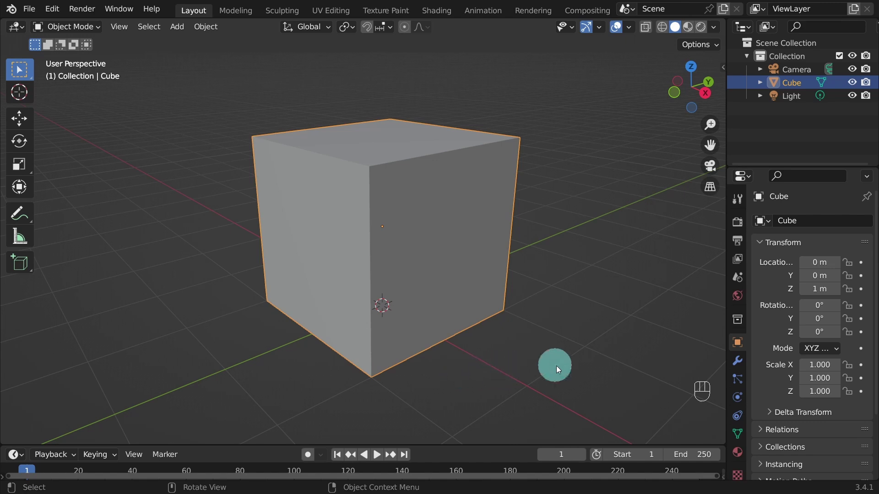
# Add a Bevel modifier to the cube with about 0.2 m amount and 4 segments
pyautogui.click(742, 362)
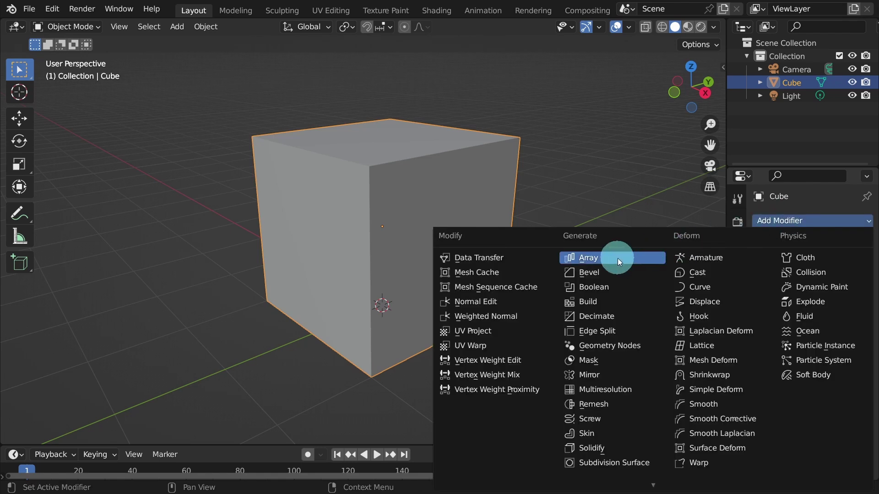
pyautogui.click(608, 275)
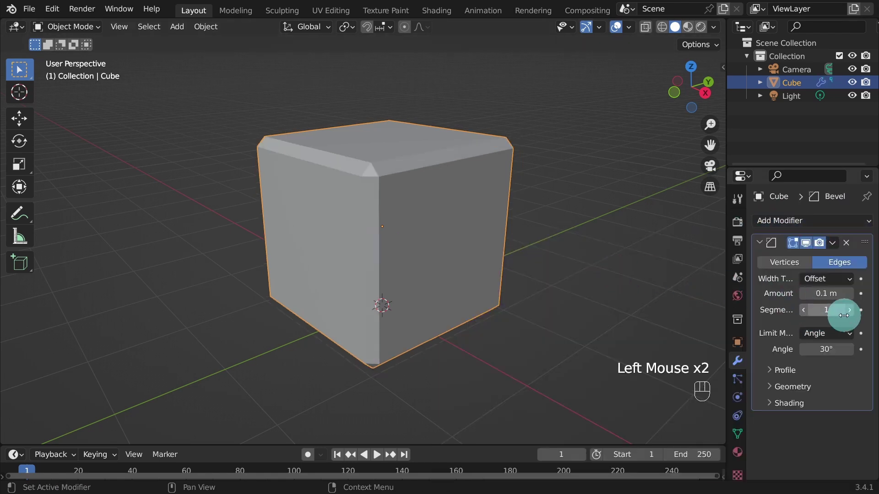
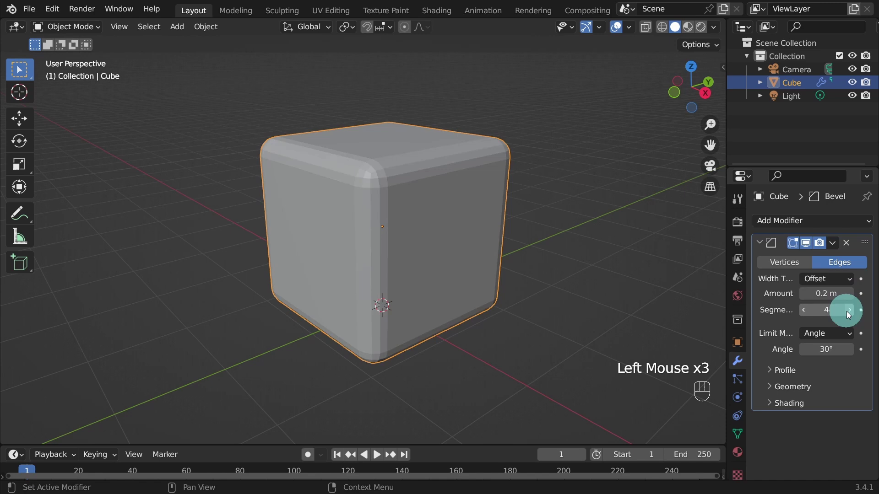
pyautogui.moveTo(369, 244); pyautogui.dragTo(366, 247)
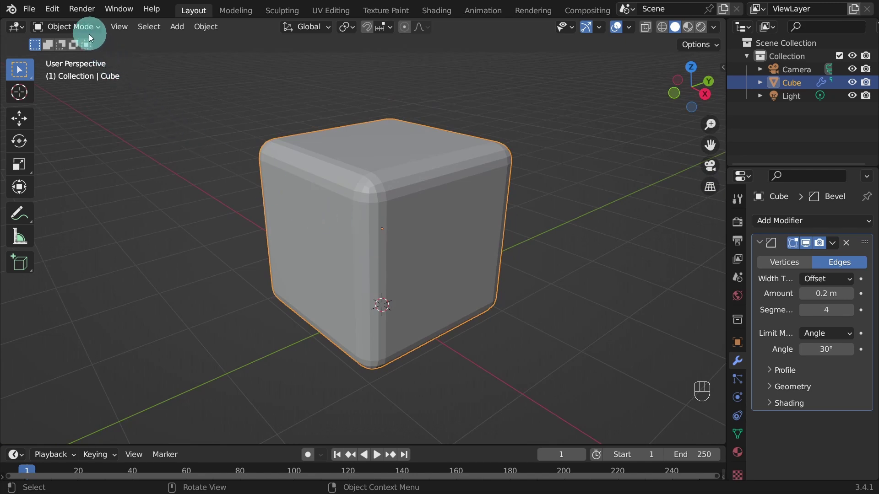
# In Edit Mode, add four centred loop cuts along each axis to grid every face five by five
pyautogui.moveTo(81, 30); pyautogui.dragTo(101, 53)
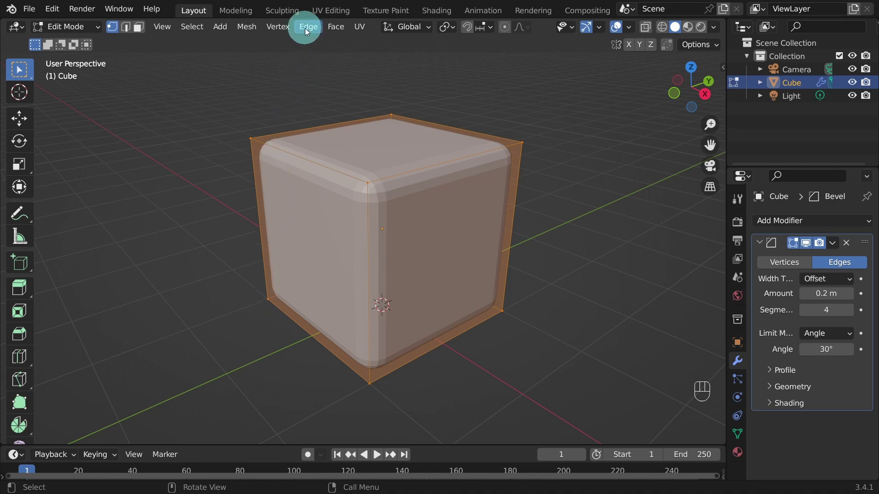
pyautogui.moveTo(305, 32); pyautogui.dragTo(280, 317)
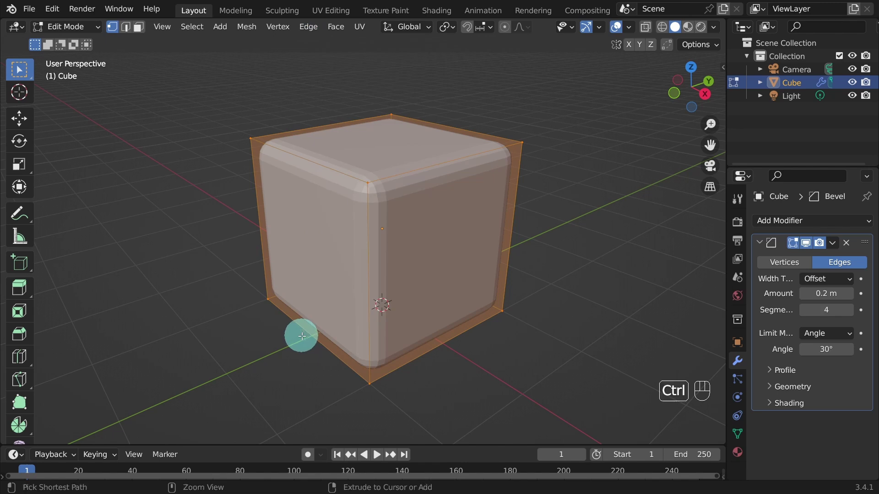
pyautogui.press('ctrl+r')
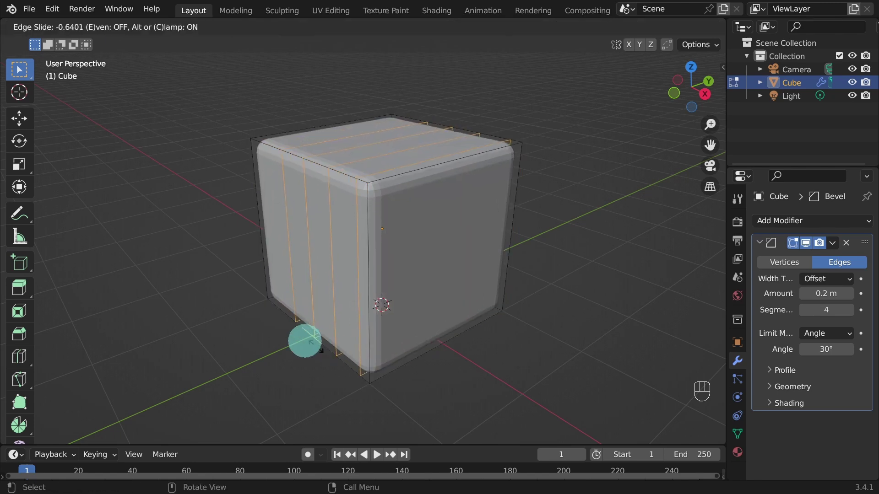
pyautogui.click(308, 343)
pyautogui.rightClick(308, 343)
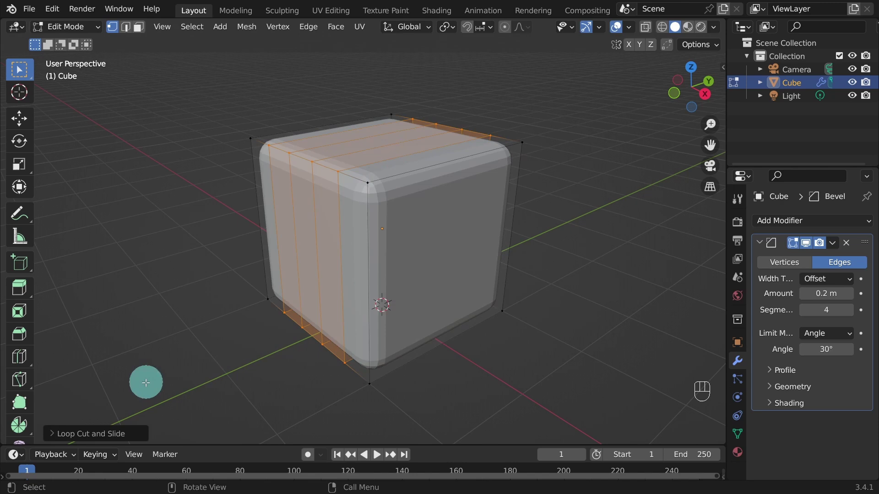
pyautogui.click(54, 436)
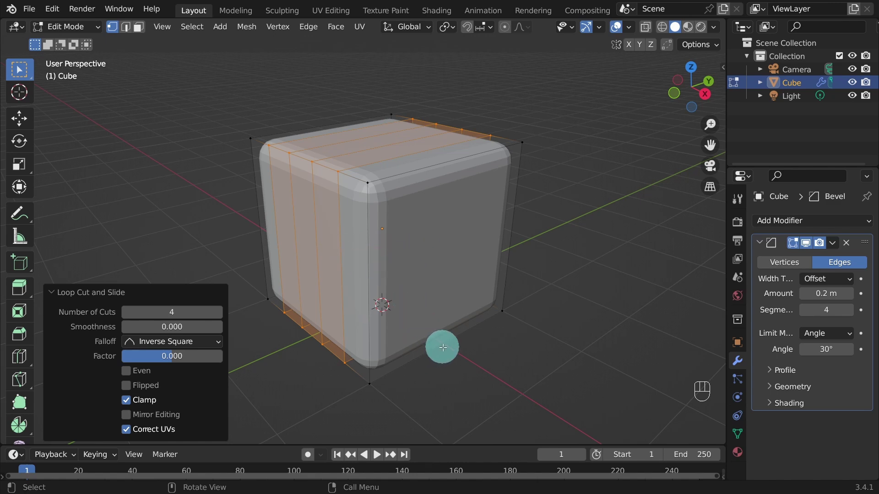
pyautogui.press('ctrl+r')
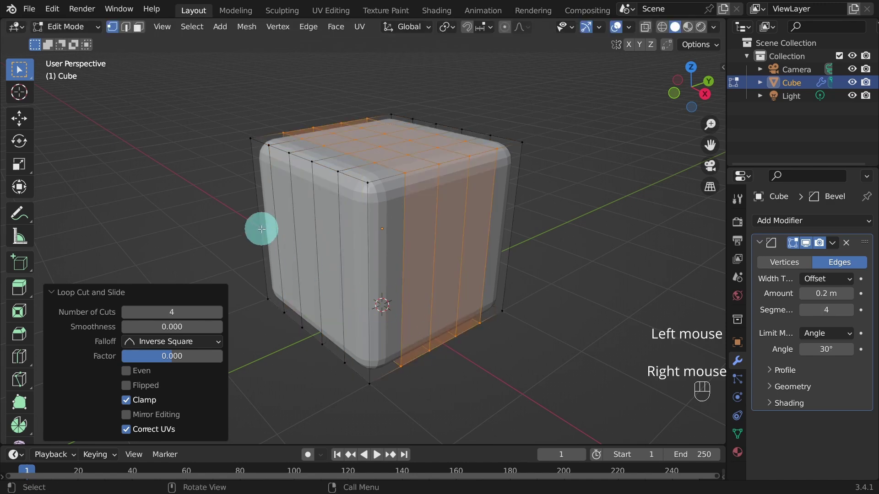
pyautogui.press('ctrl+r')
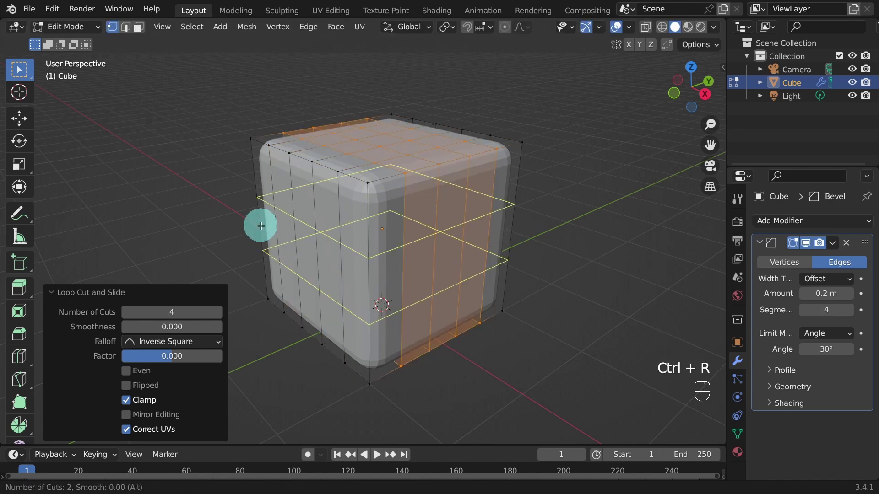
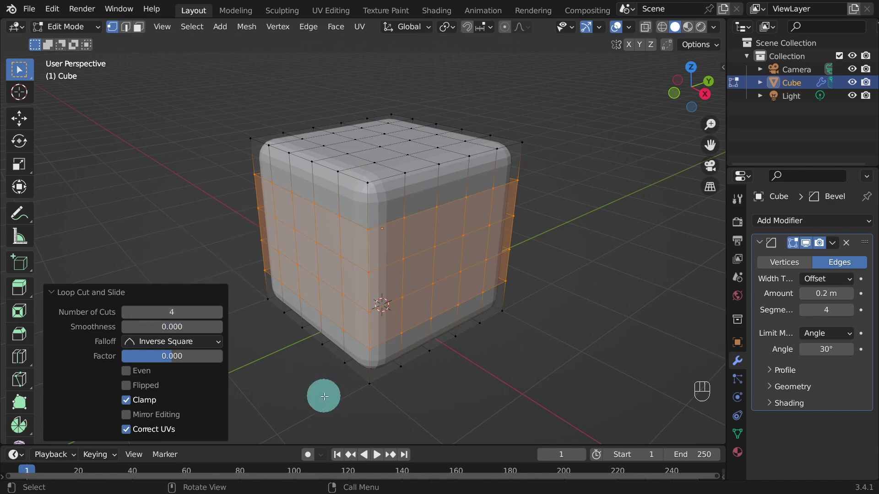
# Deselect the mesh, return to Object Mode and apply the Bevel modifier
pyautogui.moveTo(316, 392); pyautogui.dragTo(320, 384)
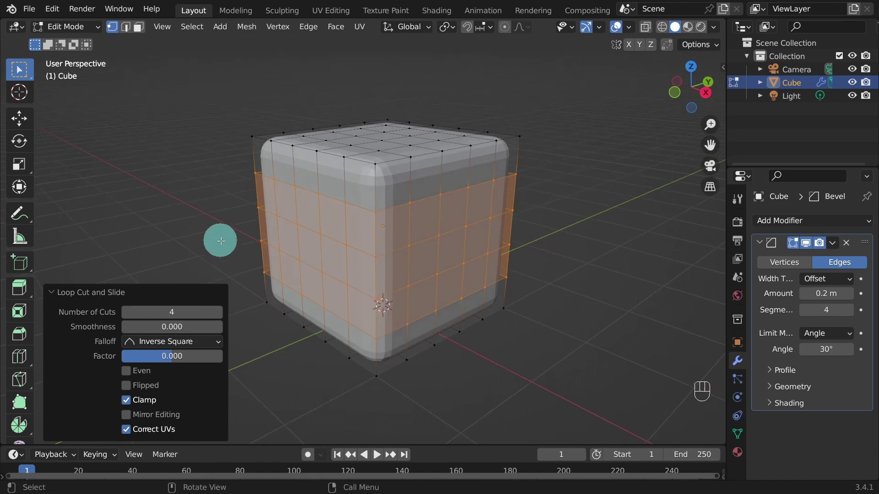
pyautogui.click(222, 239)
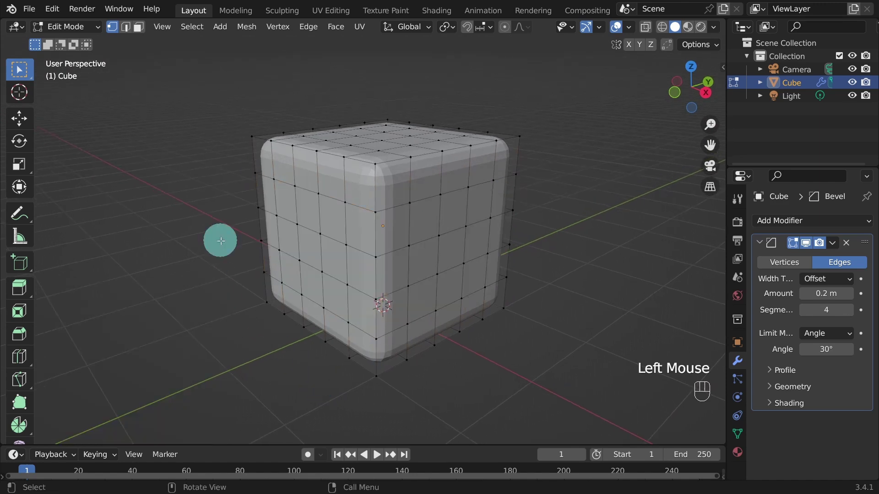
pyautogui.moveTo(71, 28); pyautogui.dragTo(100, 43)
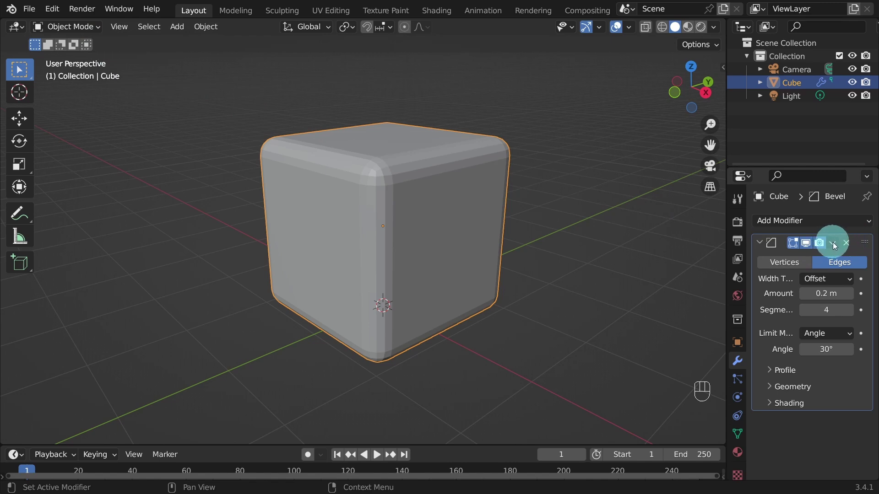
pyautogui.moveTo(834, 246); pyautogui.dragTo(778, 262)
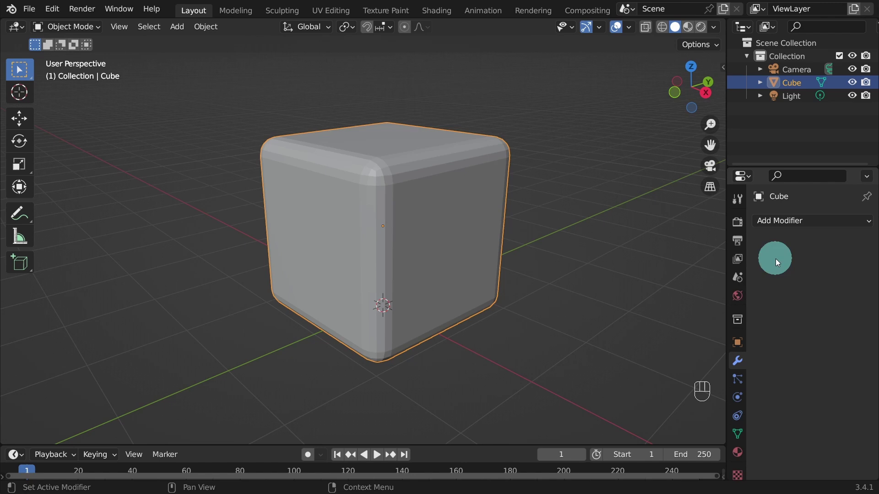
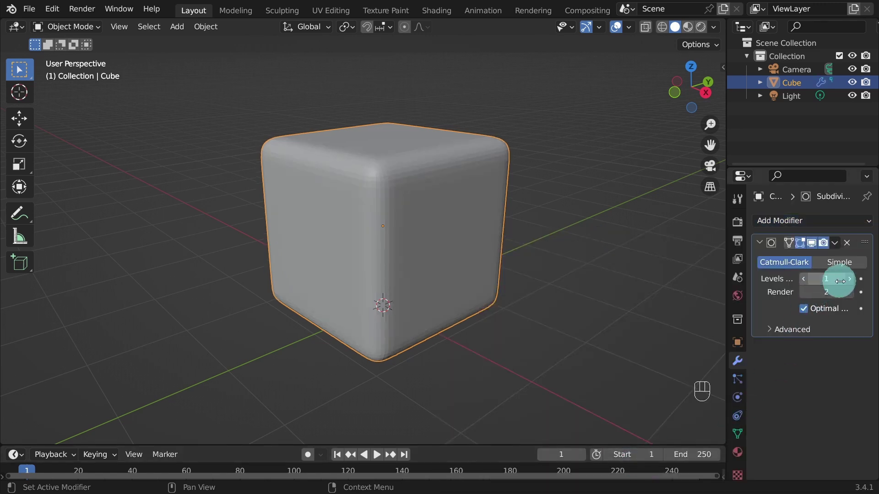
# Set the Subdivision Surface viewport and render levels to 3 and shade the cube smooth
pyautogui.doubleClick(848, 280)
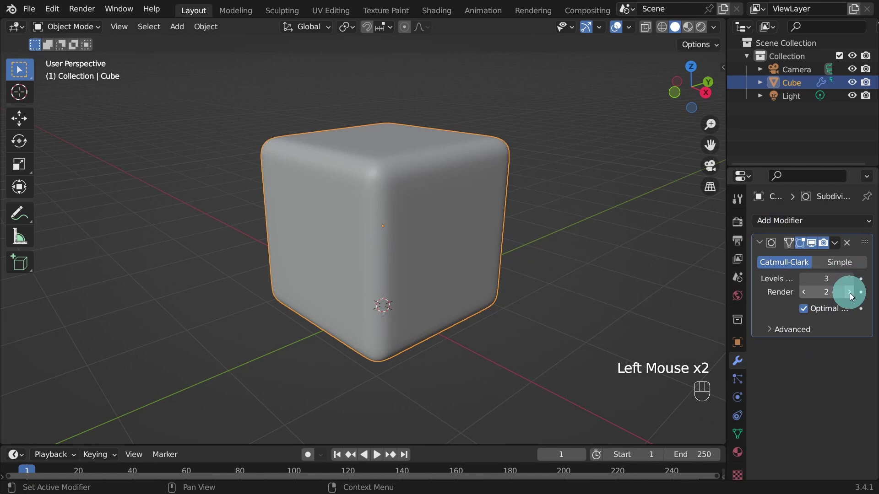
pyautogui.click(853, 296)
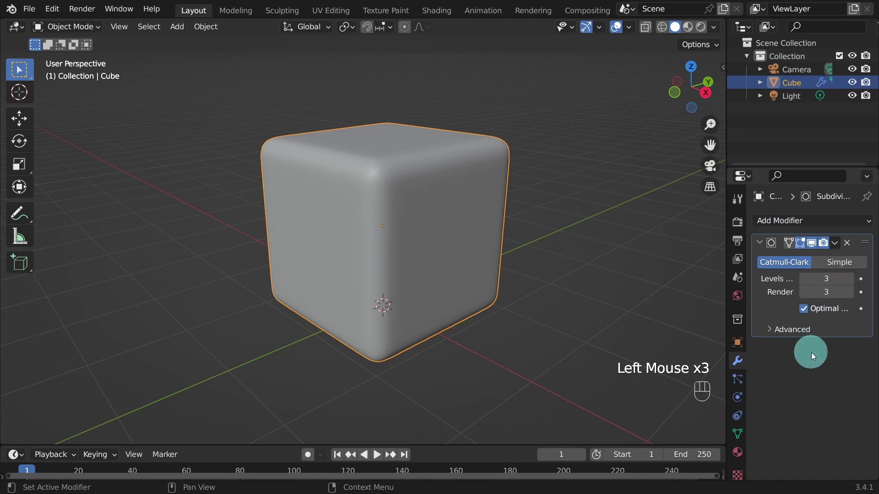
pyautogui.rightClick(345, 184)
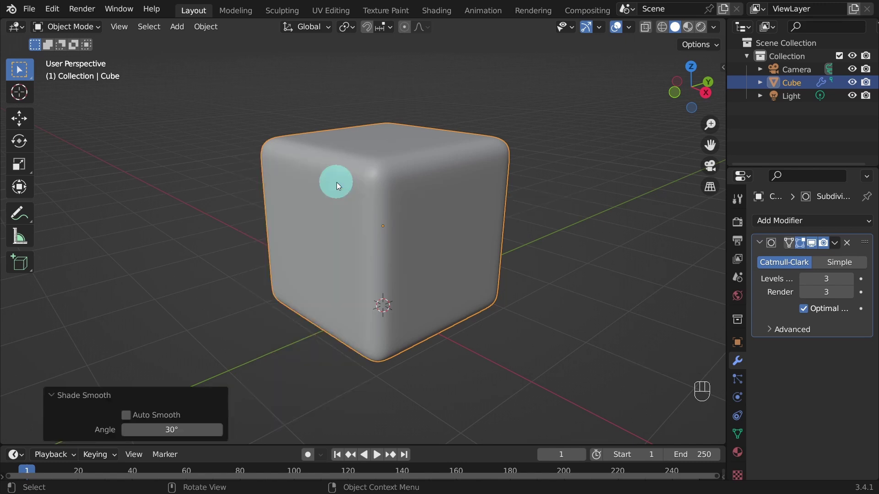
# Enter Edit Mode with face select active and orbit toward the cube's front
pyautogui.moveTo(73, 30); pyautogui.dragTo(68, 51)
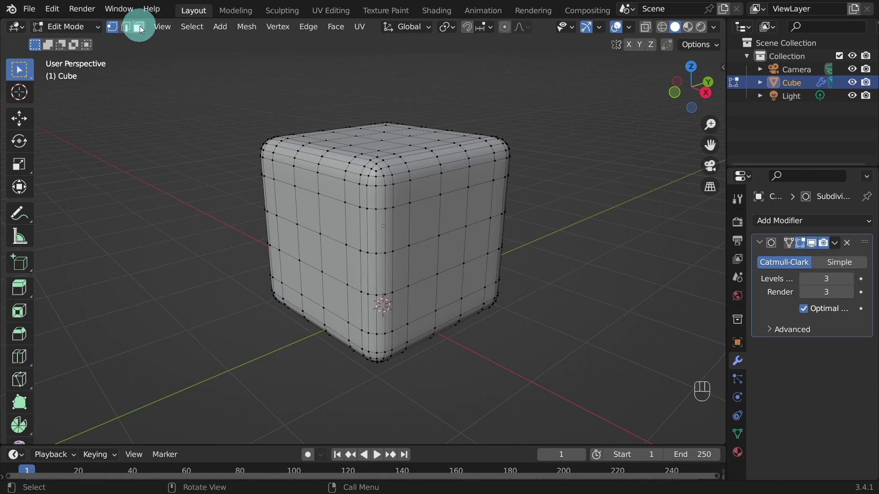
pyautogui.click(141, 29)
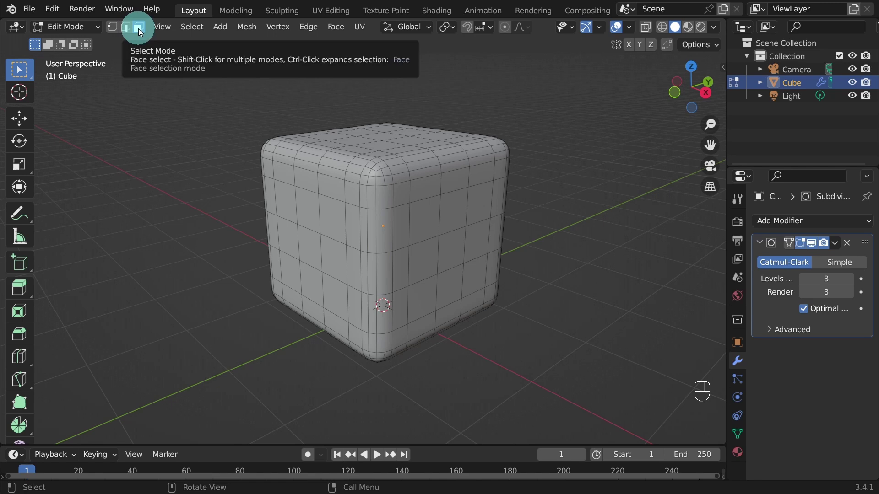
pyautogui.moveTo(268, 343); pyautogui.dragTo(200, 316)
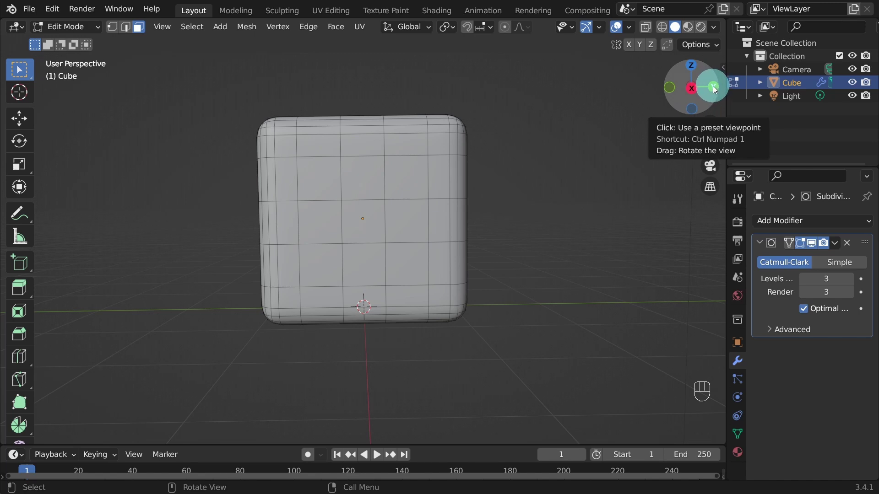
# From front view, select the top-left and bottom-right grid faces as a two-pip pattern
pyautogui.click(718, 88)
pyautogui.click(718, 87)
pyautogui.click(717, 88)
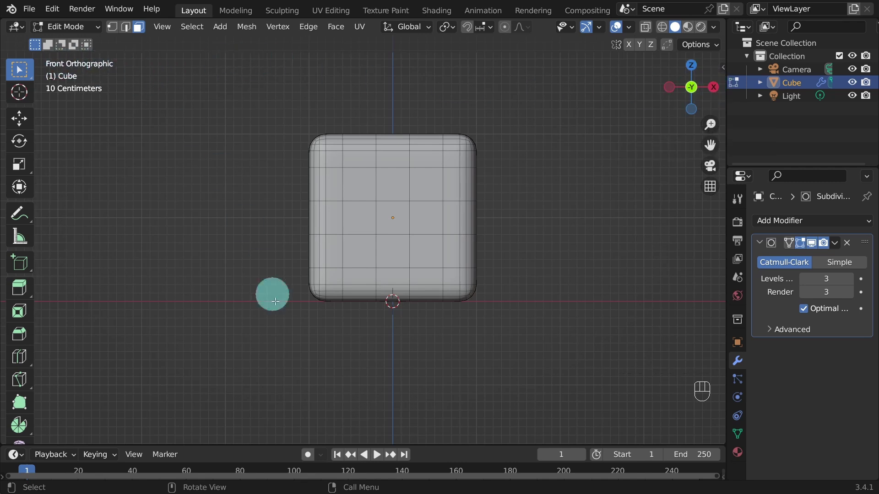
pyautogui.scroll(3)
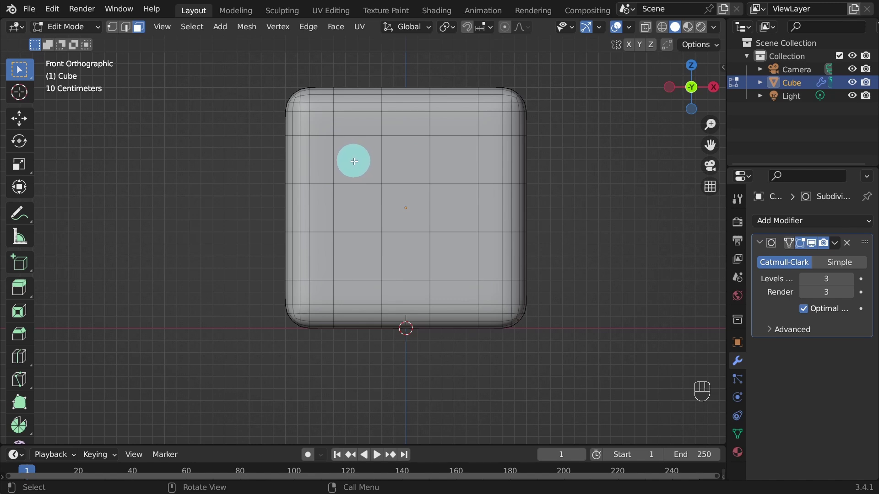
pyautogui.click(355, 159)
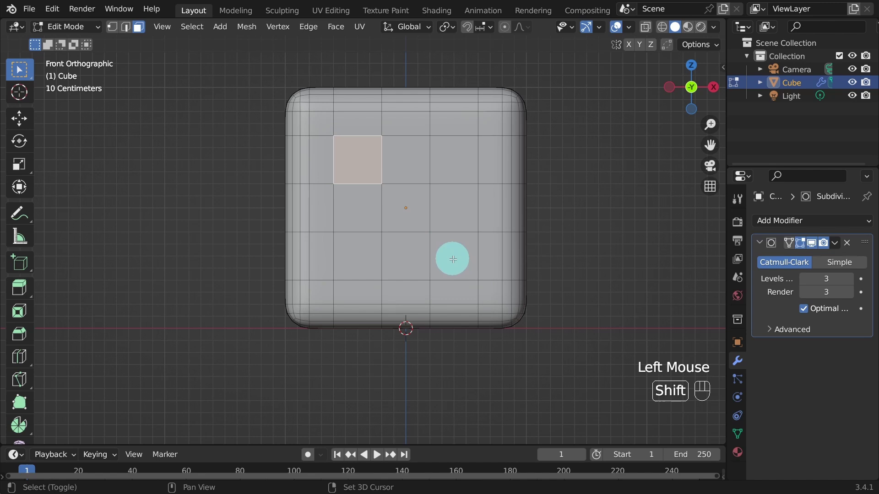
pyautogui.click(455, 257)
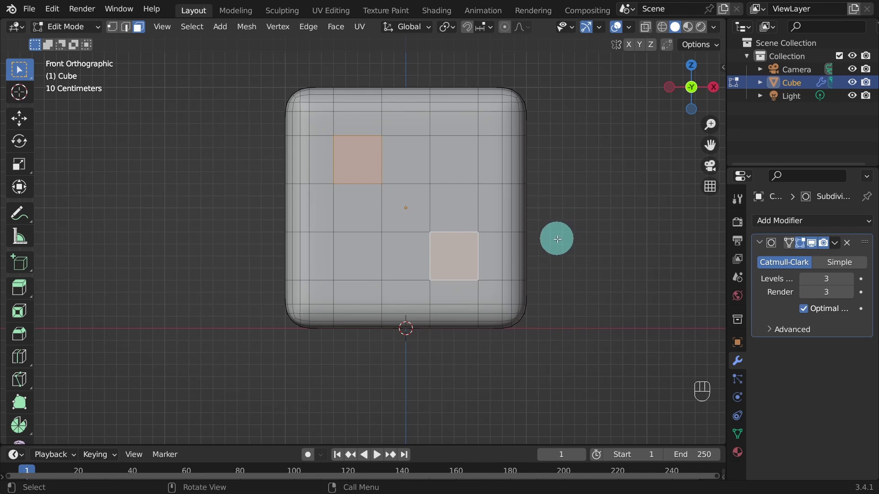
pyautogui.click(558, 237)
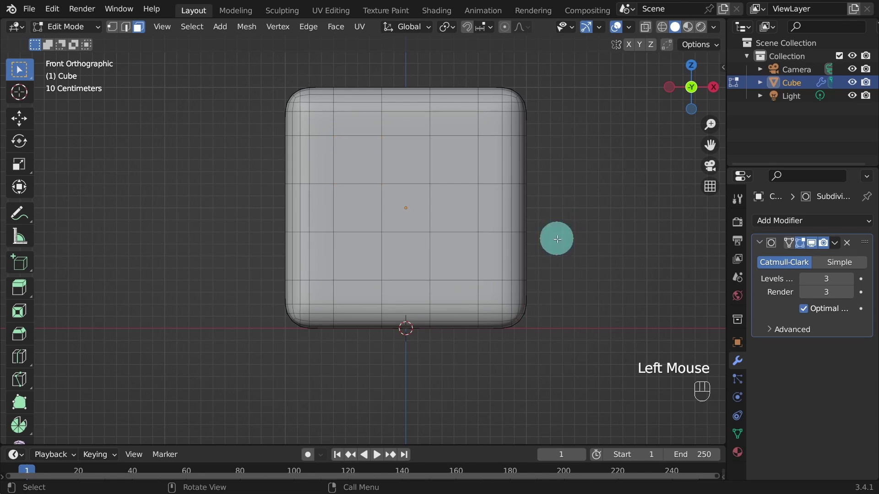
pyautogui.press('ctrl+z')
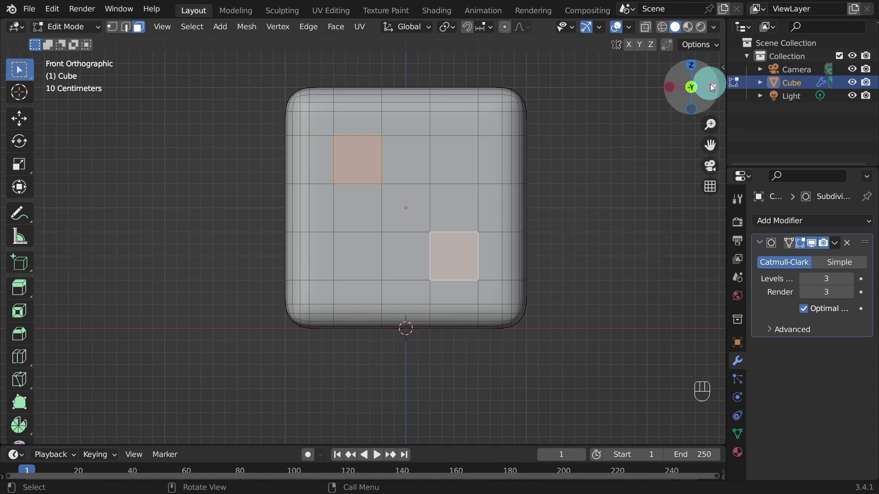
# From right view, add the three diagonal faces for a three-pip pattern
pyautogui.click(713, 90)
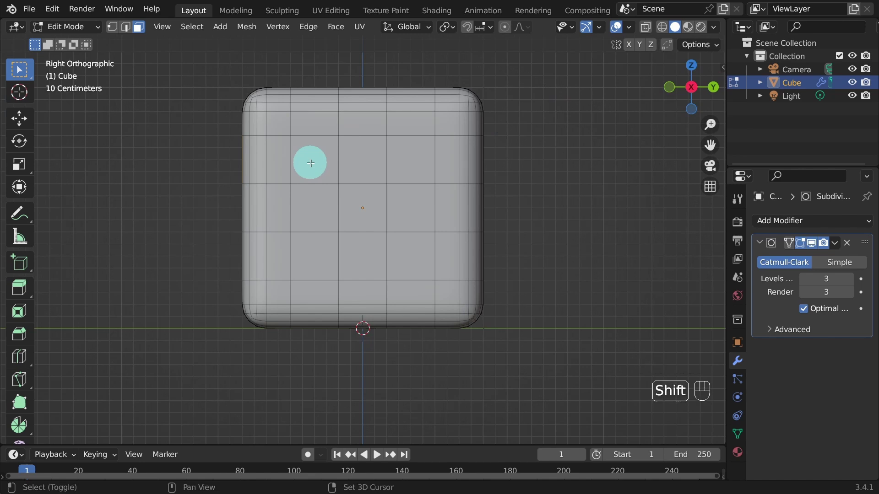
pyautogui.click(312, 158)
pyautogui.click(369, 210)
pyautogui.click(412, 258)
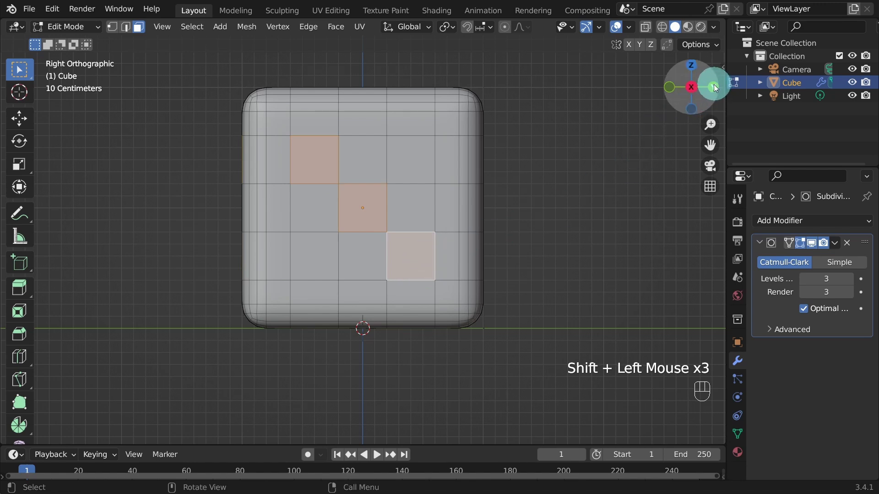
# From back view, add the four corner faces and centre face for a five-pip pattern
pyautogui.click(715, 88)
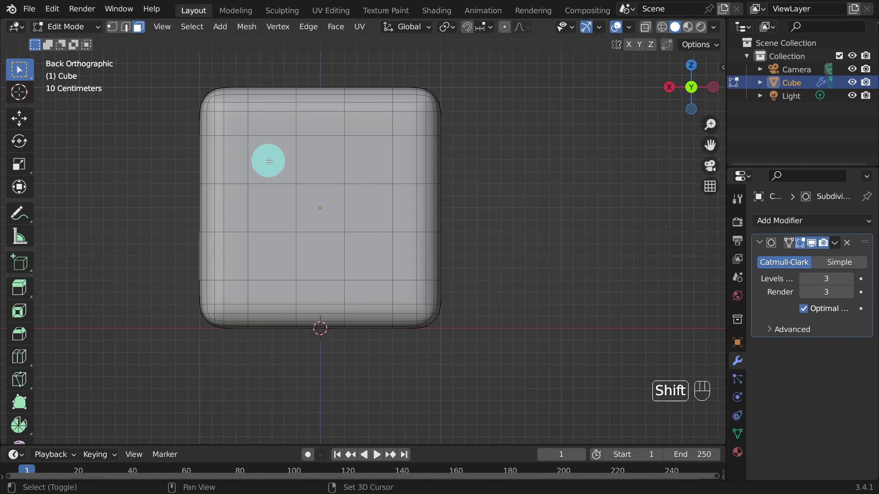
pyautogui.click(268, 159)
pyautogui.click(361, 159)
pyautogui.click(322, 212)
pyautogui.click(378, 262)
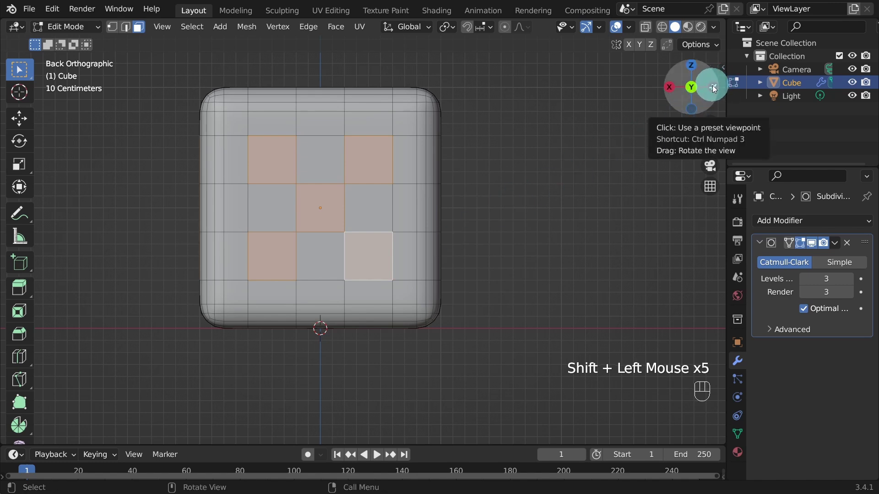
# From left view, add the four corner faces for a four-pip pattern
pyautogui.click(713, 89)
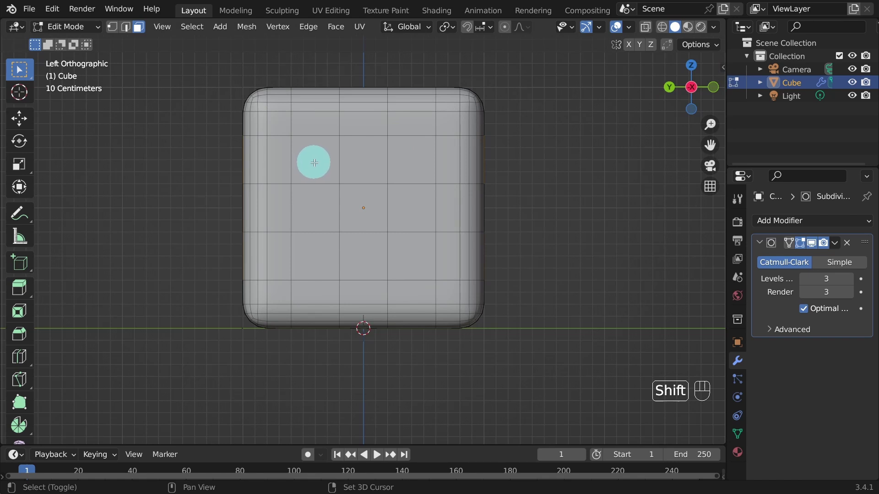
pyautogui.click(315, 160)
pyautogui.click(410, 149)
pyautogui.click(419, 247)
# From top view, add six faces in two rows of three for a six-pip pattern
pyautogui.click(319, 259)
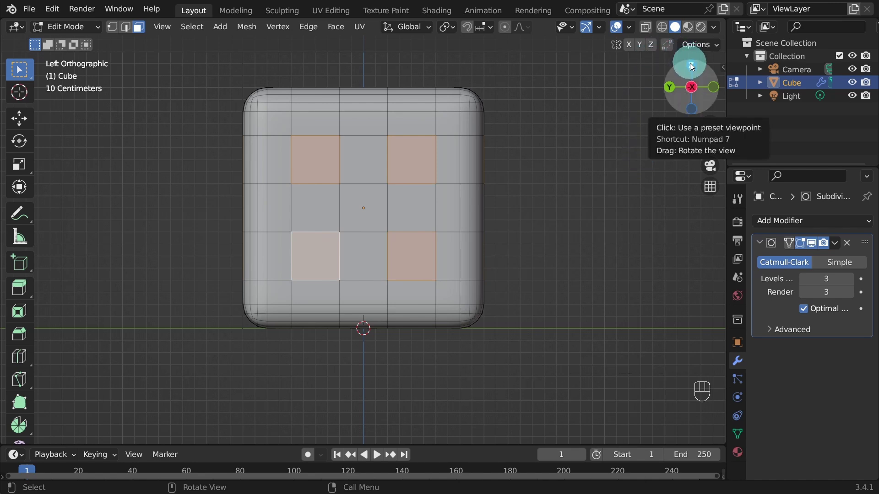
pyautogui.click(689, 67)
pyautogui.click(359, 194)
pyautogui.doubleClick(358, 243)
pyautogui.click(357, 242)
pyautogui.click(359, 298)
pyautogui.click(452, 189)
pyautogui.click(450, 240)
pyautogui.click(458, 291)
pyautogui.click(459, 239)
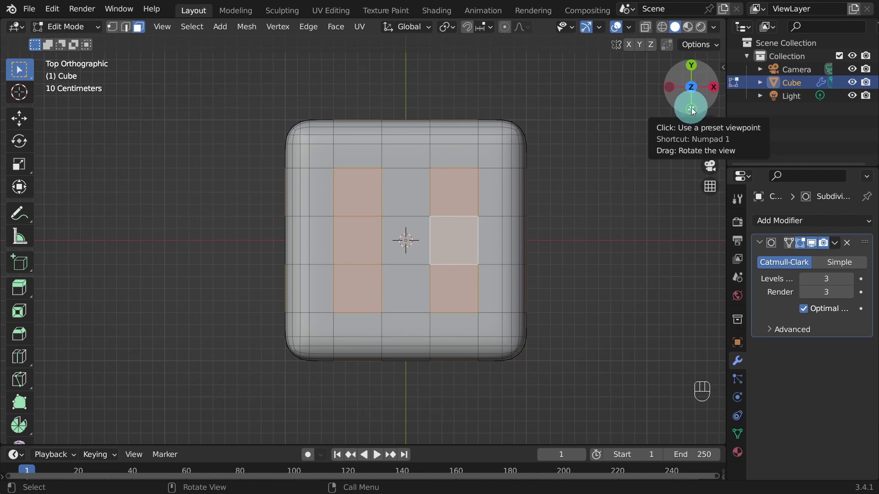
# From bottom view, add the single centre face as a one-pip, then return to front view
pyautogui.click(691, 112)
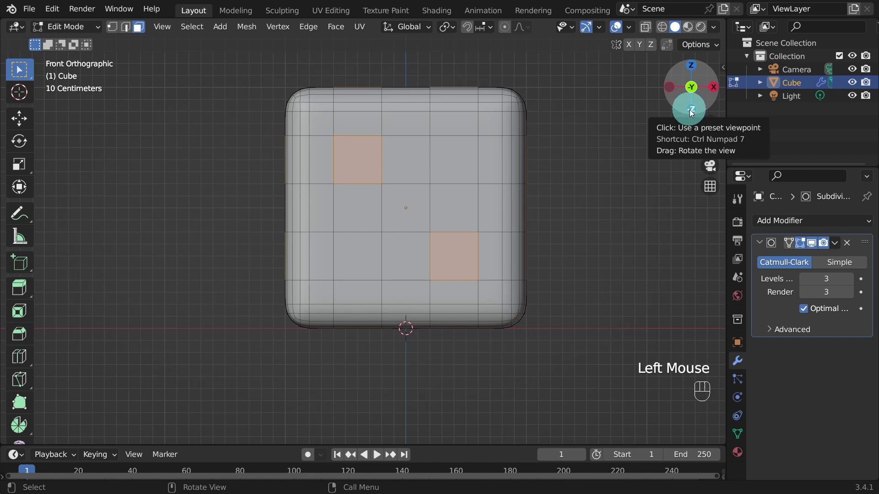
pyautogui.click(692, 112)
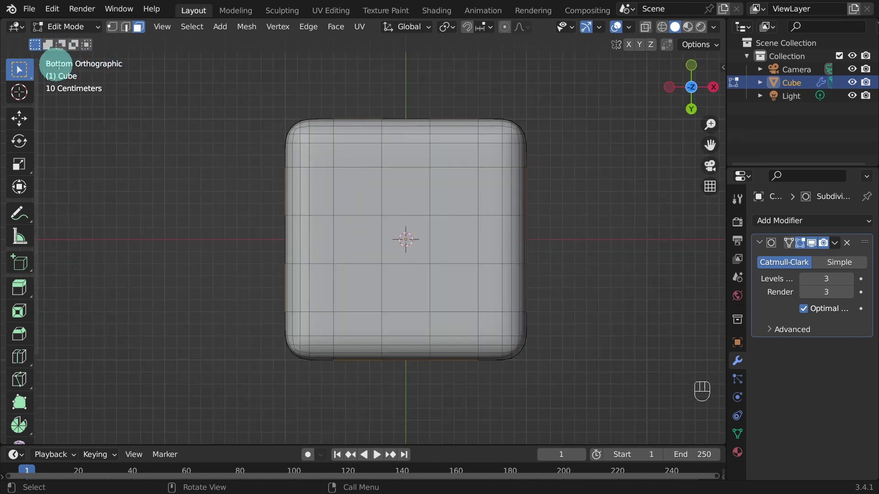
pyautogui.click(410, 242)
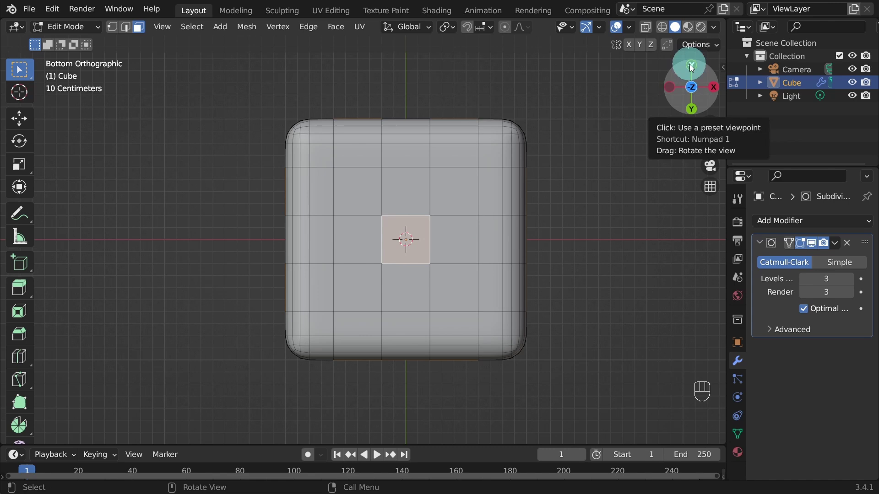
pyautogui.click(690, 68)
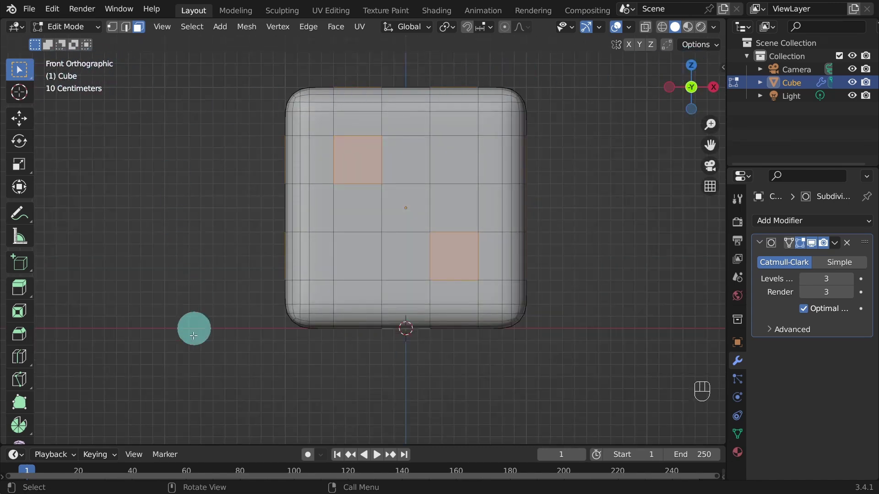
# Orbit into perspective to view the cube's top and two sides with all pip faces selected
pyautogui.moveTo(219, 267); pyautogui.dragTo(272, 301)
pyautogui.scroll(-3)
pyautogui.moveTo(242, 302); pyautogui.dragTo(402, 314)
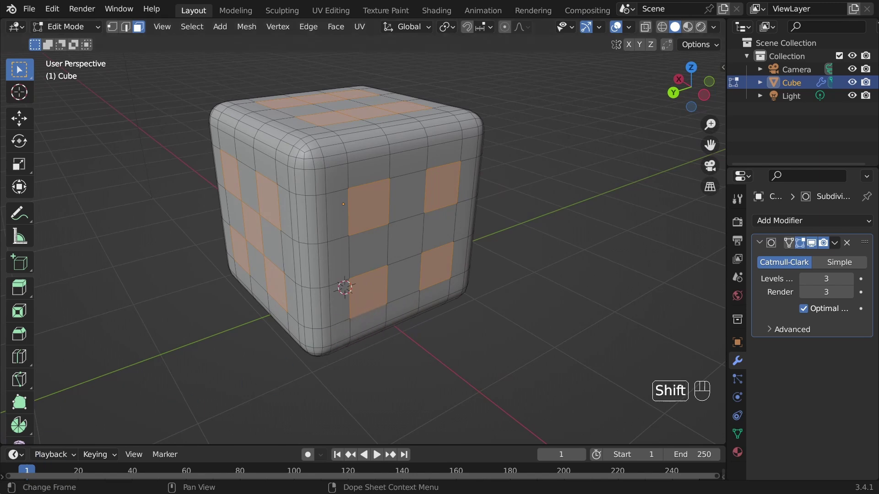
pyautogui.moveTo(243, 281); pyautogui.dragTo(313, 298)
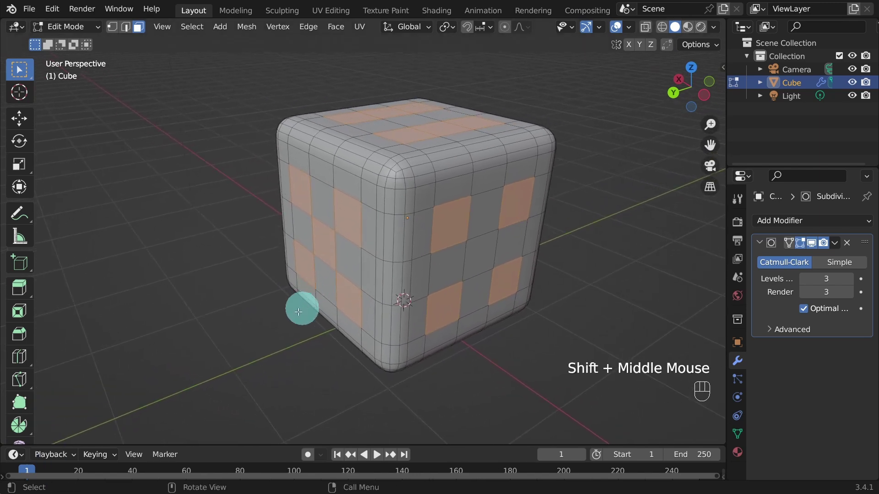
pyautogui.moveTo(277, 323); pyautogui.dragTo(286, 340)
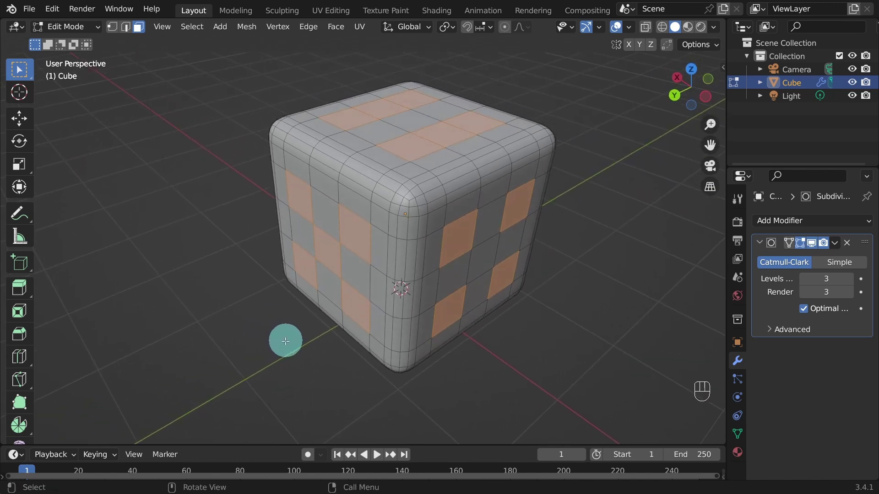
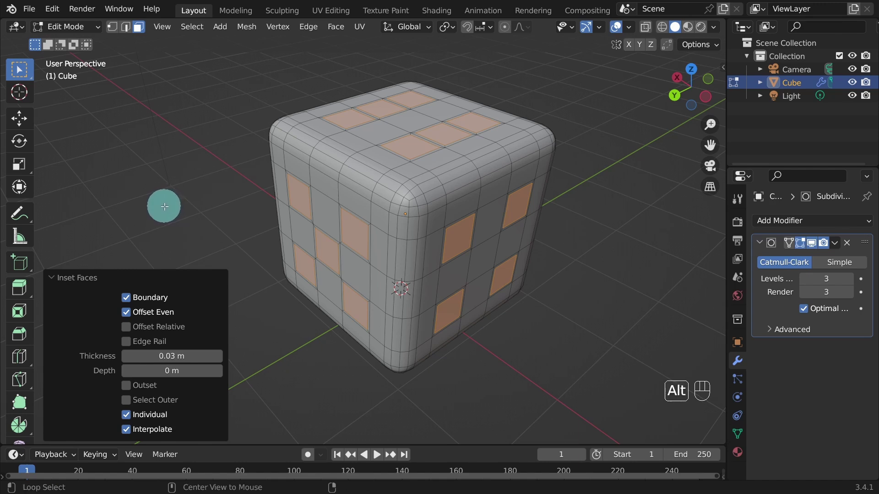
# Extrude the pip faces along normals with an offset of -0.03 m to recess them
pyautogui.press('alt+e')
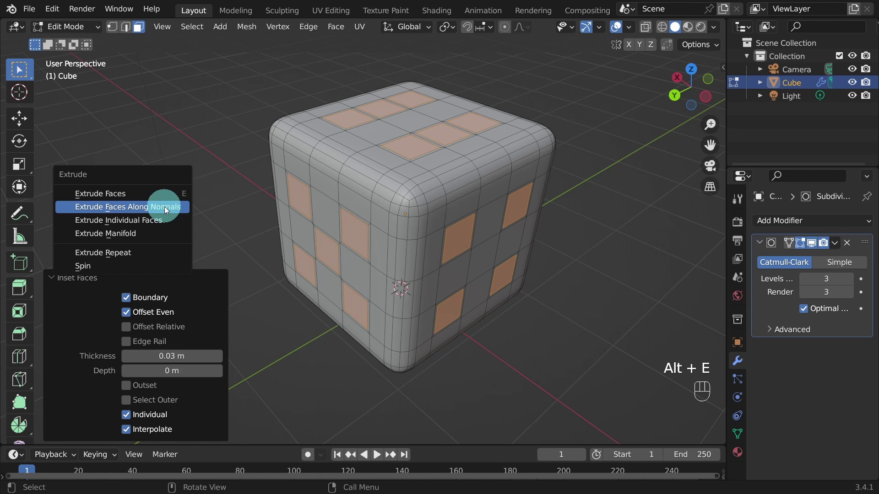
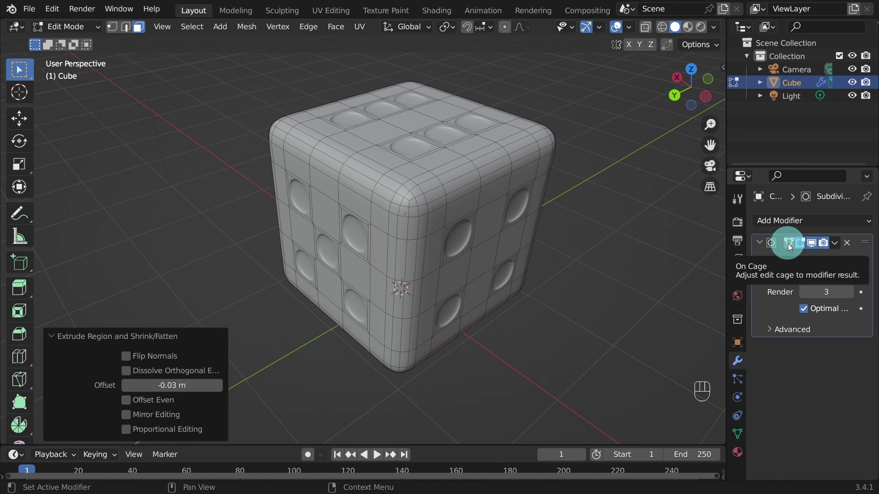
# Inset each selected pip face individually with thickness 0.15 m for a smaller inner face
pyautogui.click(793, 243)
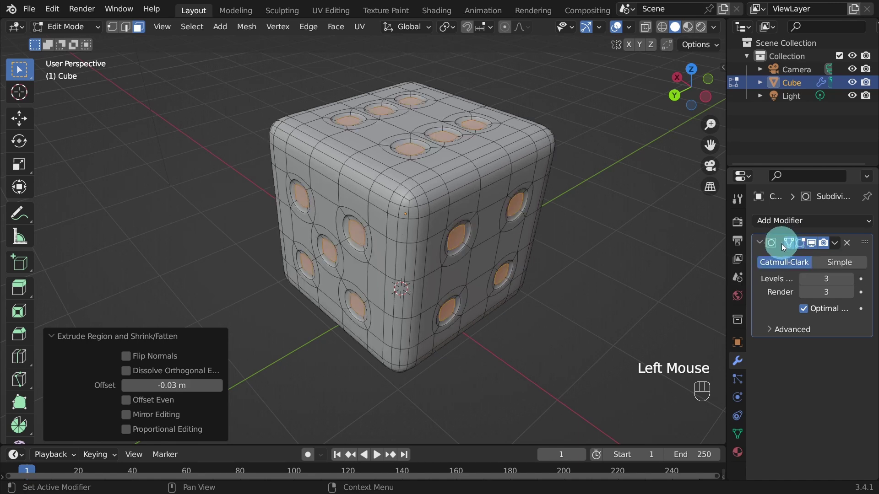
pyautogui.moveTo(184, 243); pyautogui.dragTo(181, 217)
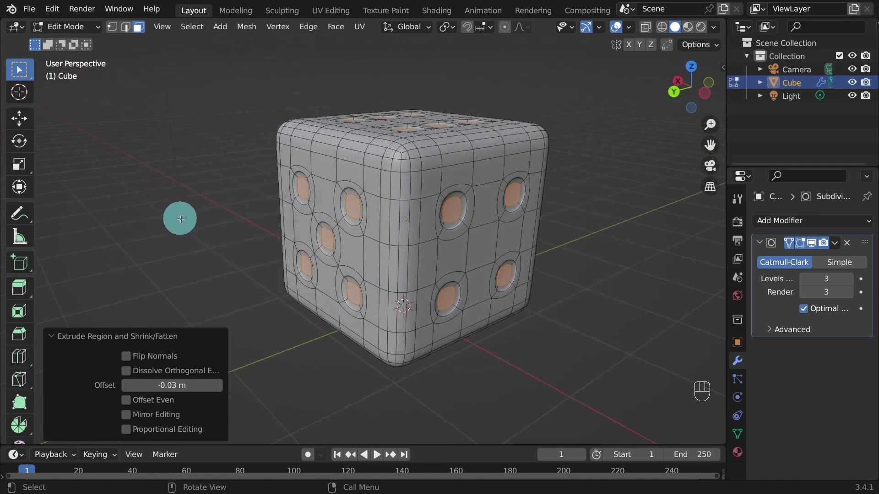
pyautogui.scroll(3)
pyautogui.press('i')
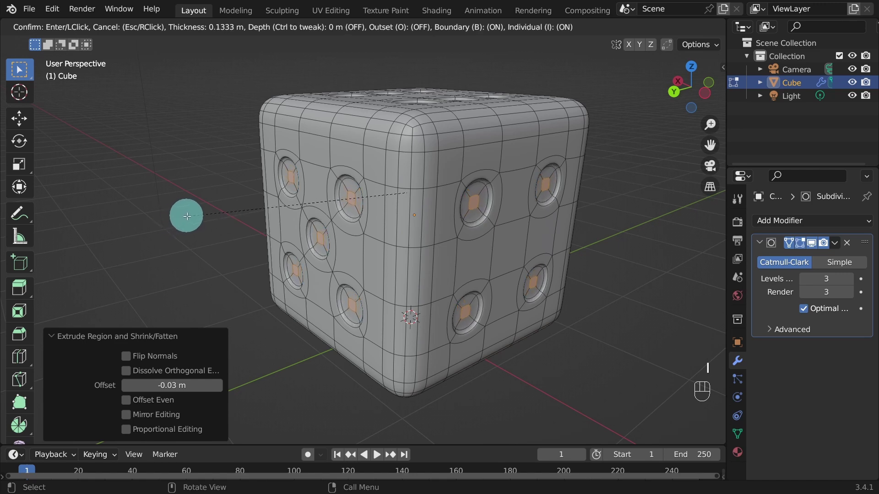
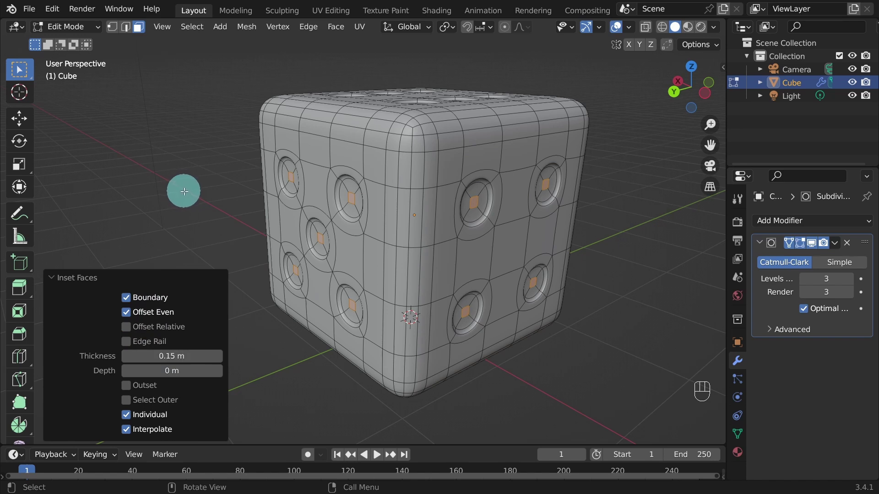
# Move the inner pip faces about -0.037 m inward along their normals
pyautogui.moveTo(410, 29); pyautogui.dragTo(523, 68)
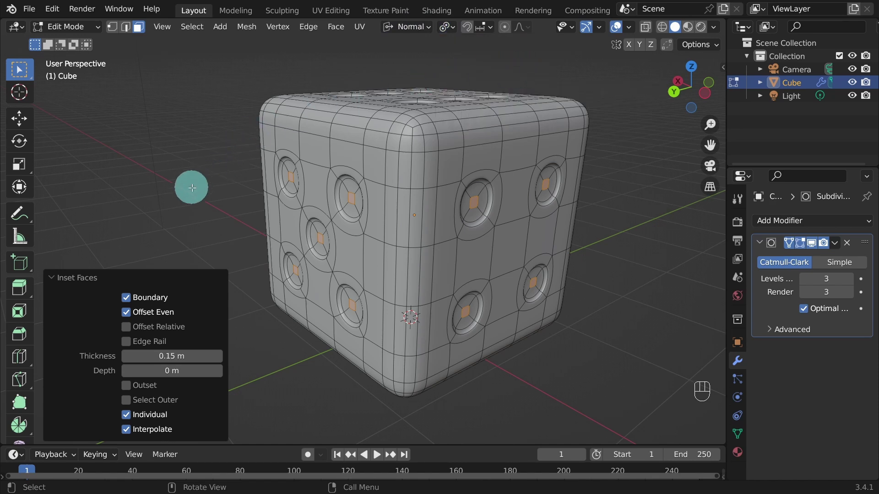
pyautogui.press('g')
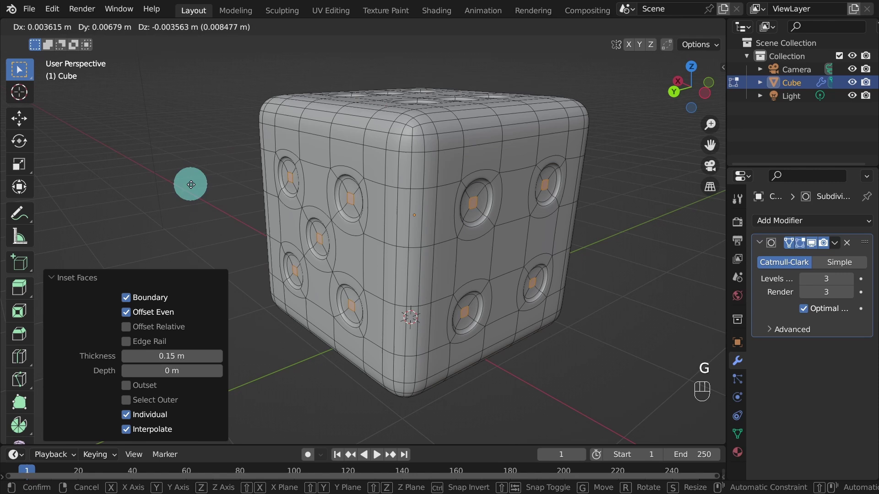
pyautogui.press('z')
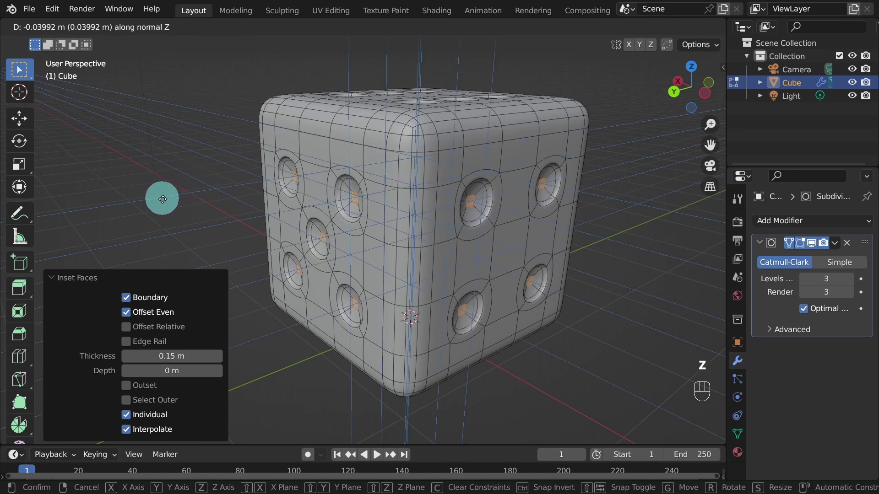
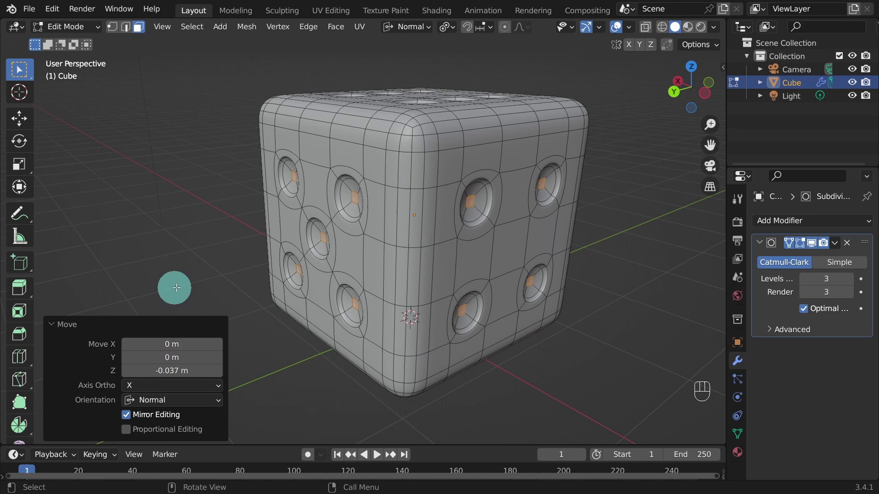
# Grow the selection (Select More) to cover every pip hole's inner faces and ring
pyautogui.moveTo(186, 217); pyautogui.dragTo(238, 213)
pyautogui.moveTo(190, 32); pyautogui.dragTo(318, 220)
pyautogui.scroll(3)
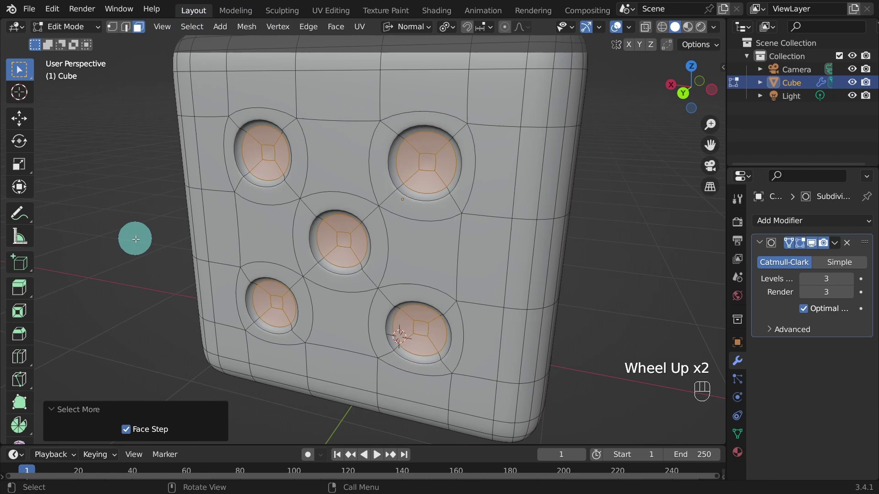
pyautogui.press('ctrl+KP_Add')
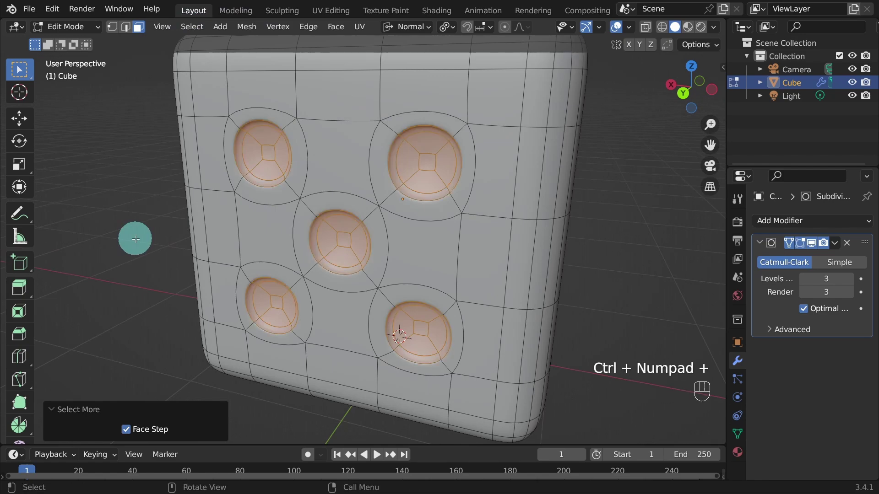
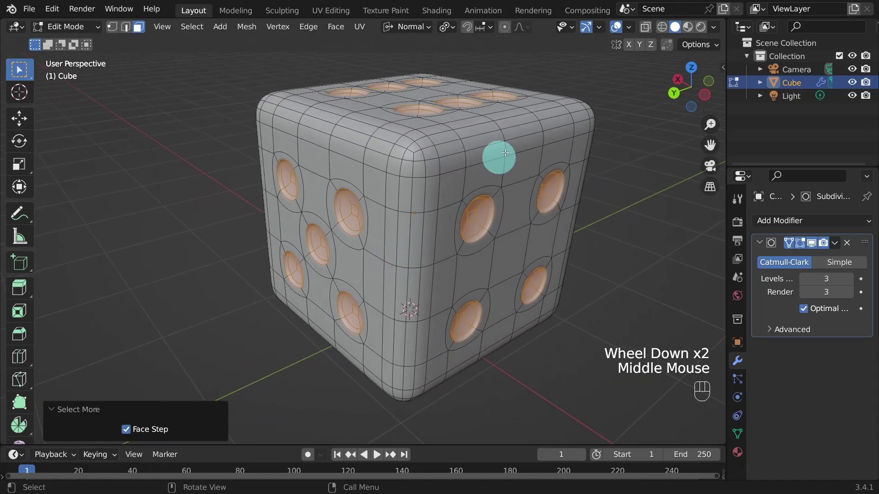
pyautogui.click(662, 31)
pyautogui.moveTo(415, 283); pyautogui.dragTo(414, 274)
pyautogui.scroll(-3)
pyautogui.moveTo(372, 263); pyautogui.dragTo(371, 267)
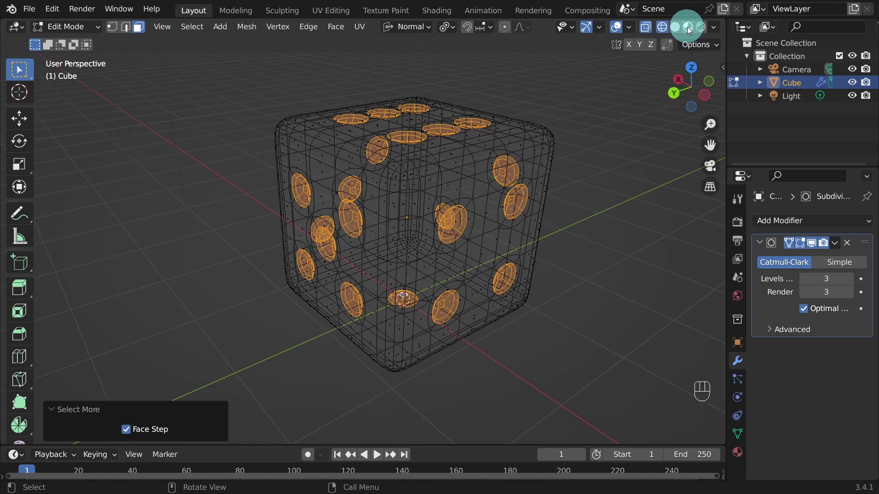
pyautogui.click(691, 27)
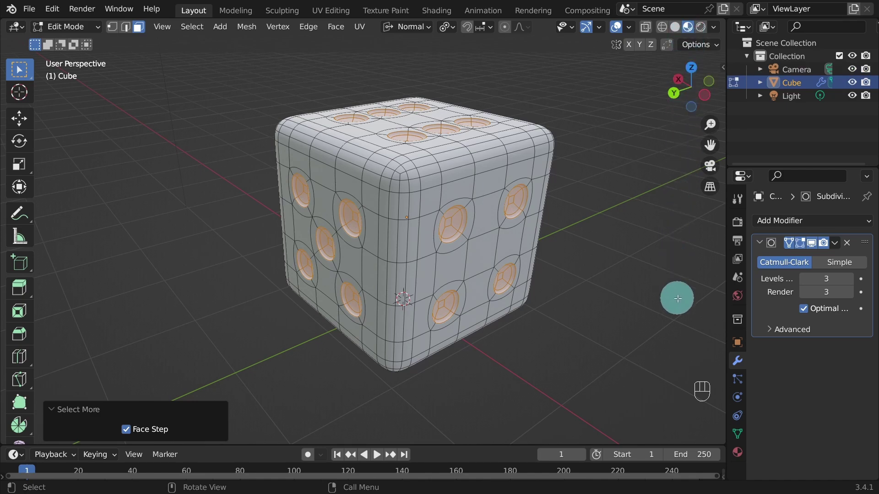
pyautogui.moveTo(479, 391); pyautogui.dragTo(487, 386)
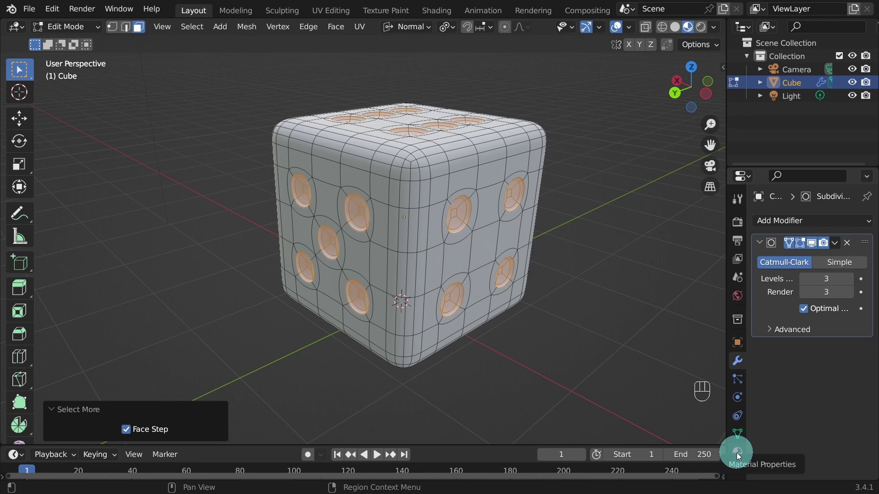
# Rename the dice's material to 'black' and set its Base Color to black
pyautogui.click(739, 456)
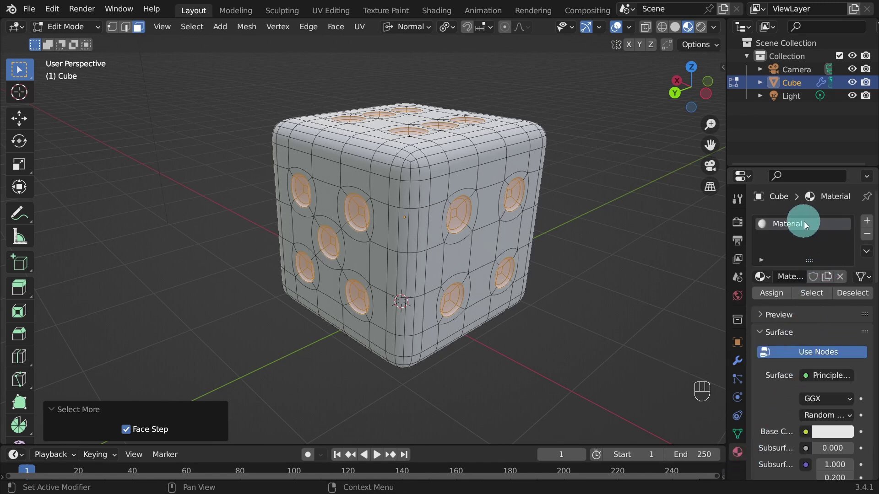
pyautogui.click(803, 226)
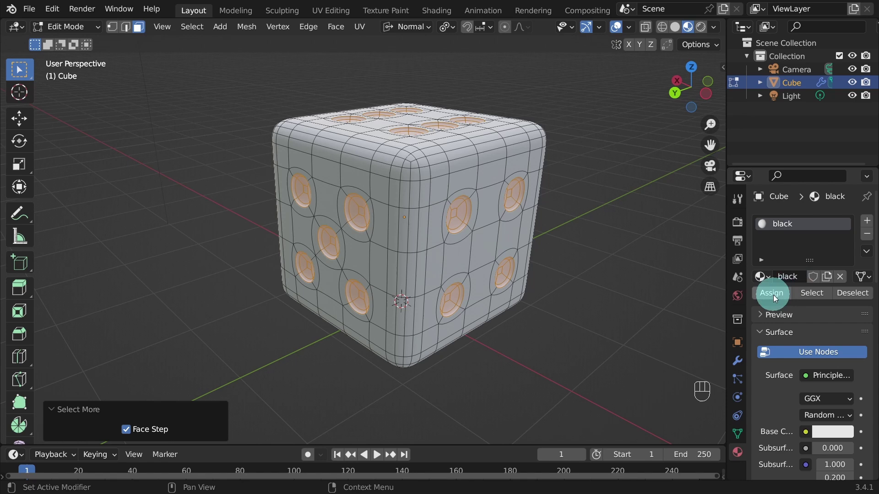
pyautogui.click(765, 296)
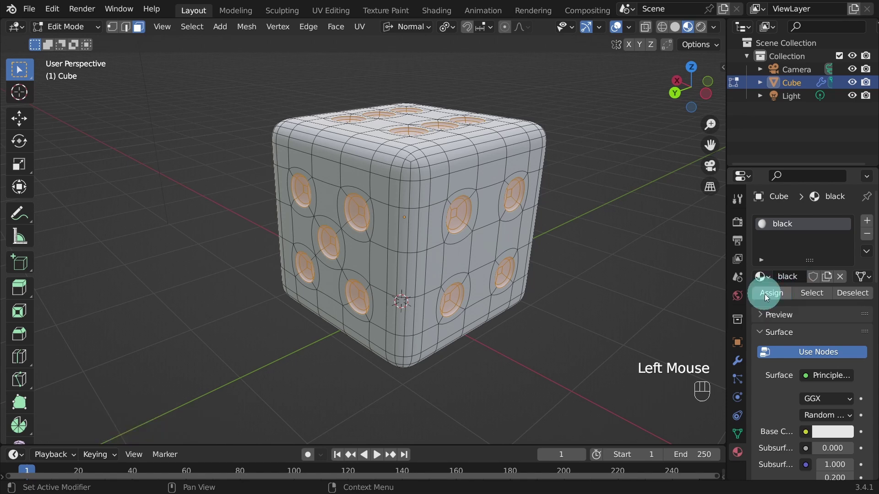
pyautogui.scroll(-3)
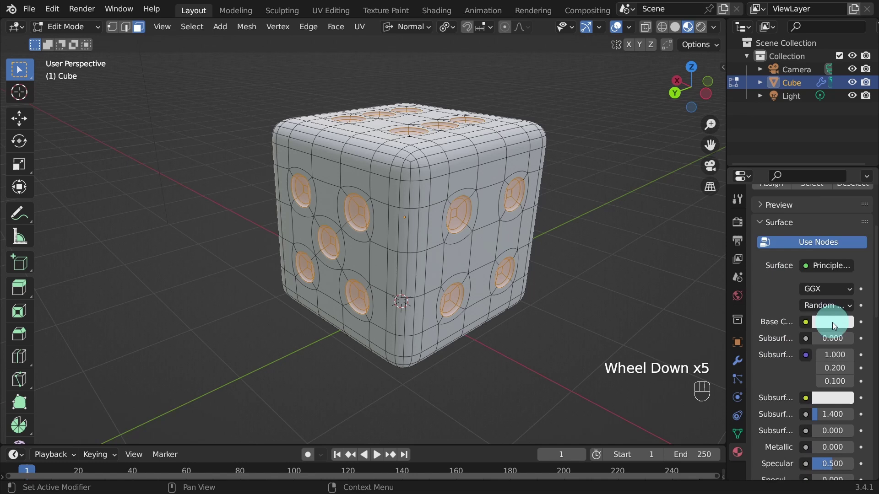
pyautogui.click(831, 326)
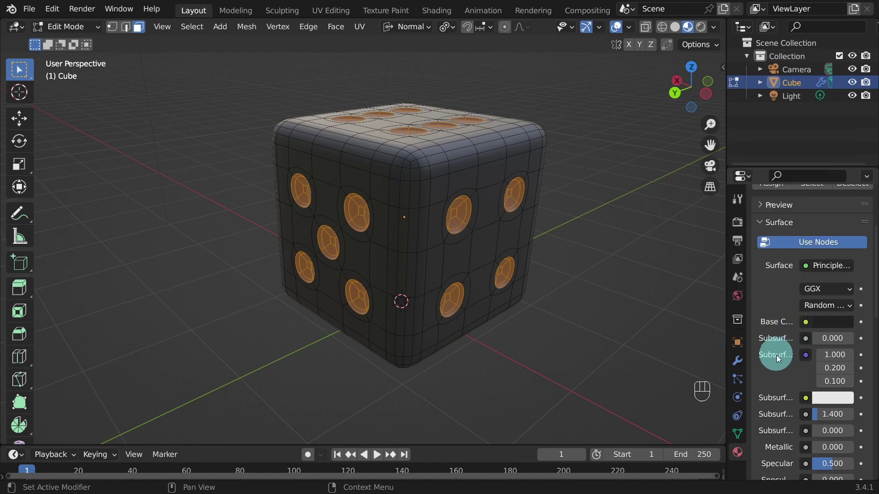
# Adjust a further surface shading value of the black material
pyautogui.scroll(-3)
pyautogui.scroll(-3)
pyautogui.scroll(-3)
pyautogui.moveTo(844, 408); pyautogui.dragTo(851, 405)
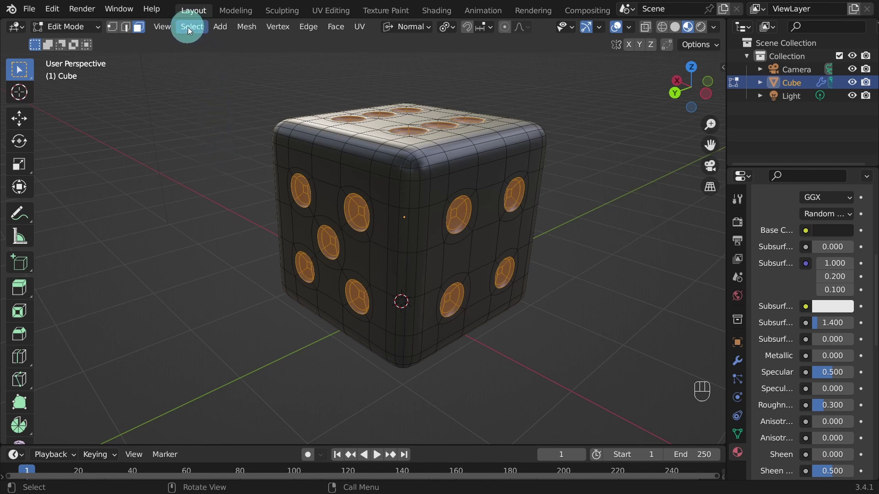
# Invert the selection to the dice body and add a second empty material slot
pyautogui.moveTo(187, 30); pyautogui.dragTo(187, 64)
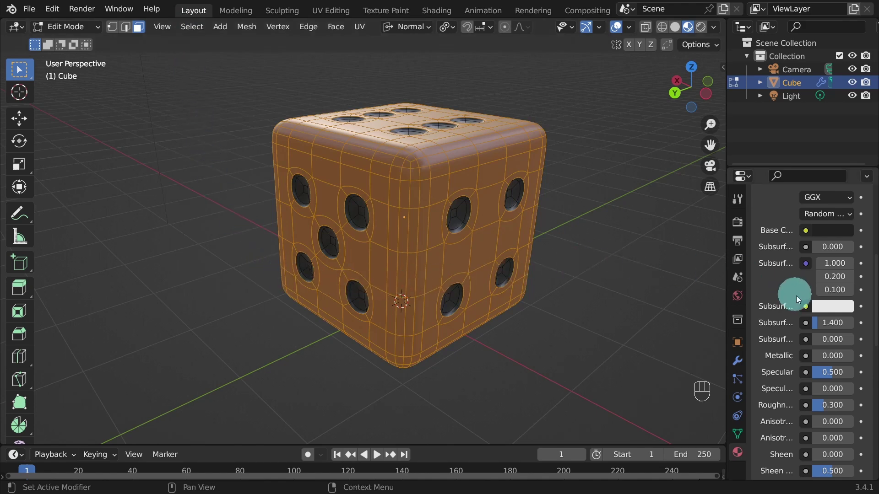
pyautogui.scroll(3)
pyautogui.scroll(3)
pyautogui.scroll(3)
pyautogui.click(870, 225)
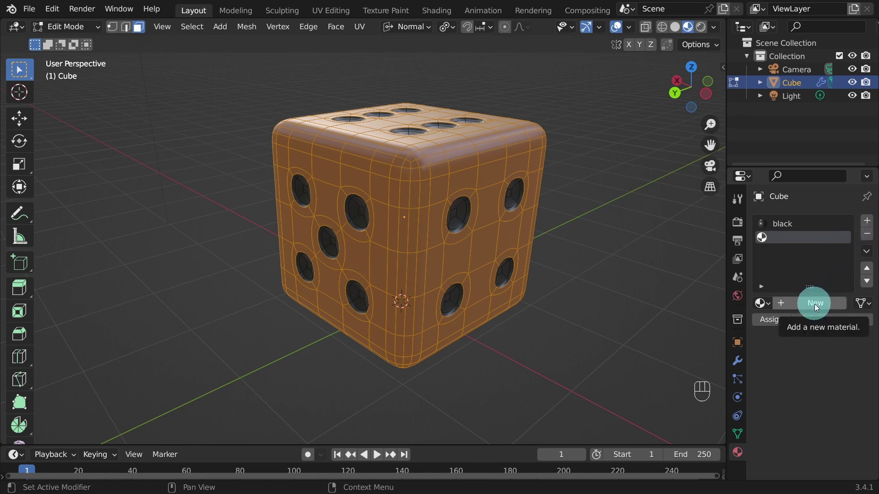
# Create a new material named 'white' and assign it to the body faces
pyautogui.click(818, 307)
pyautogui.click(809, 239)
pyautogui.click(807, 241)
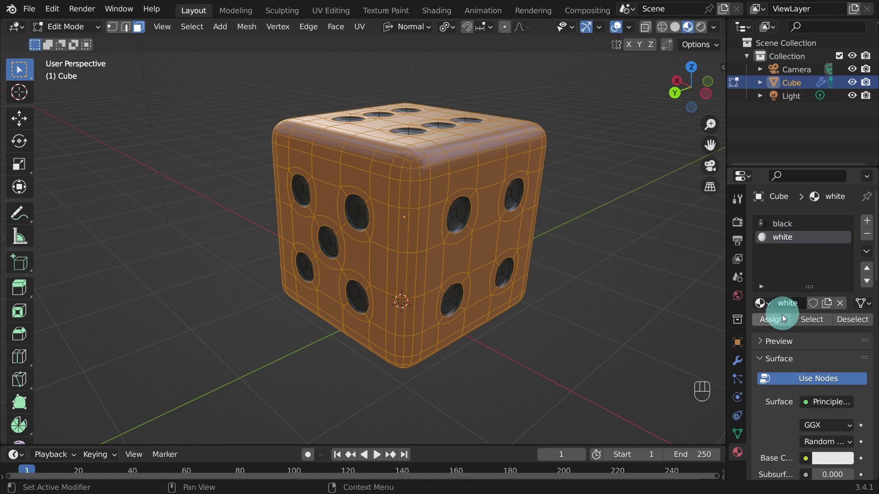
pyautogui.click(774, 323)
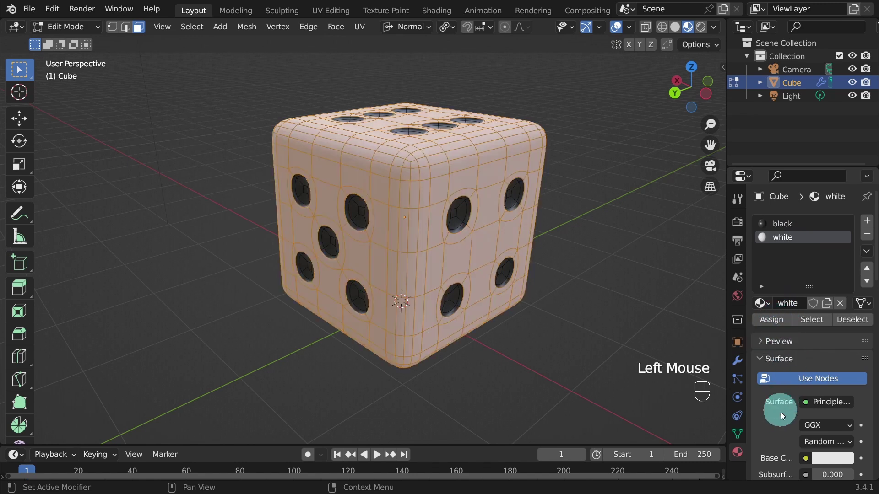
# Lower the white material's Roughness to 0.3 and set its Base Color to E7E7E7
pyautogui.scroll(-3)
pyautogui.scroll(-3)
pyautogui.click(832, 371)
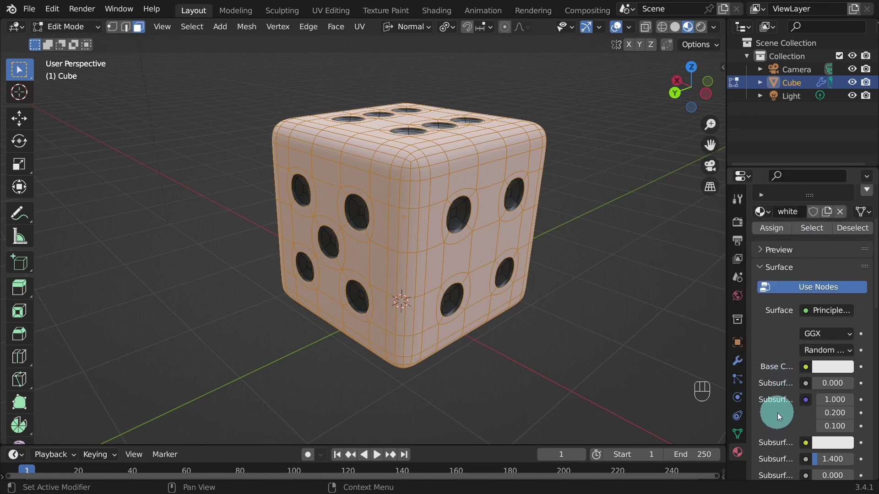
pyautogui.scroll(-3)
pyautogui.scroll(-3)
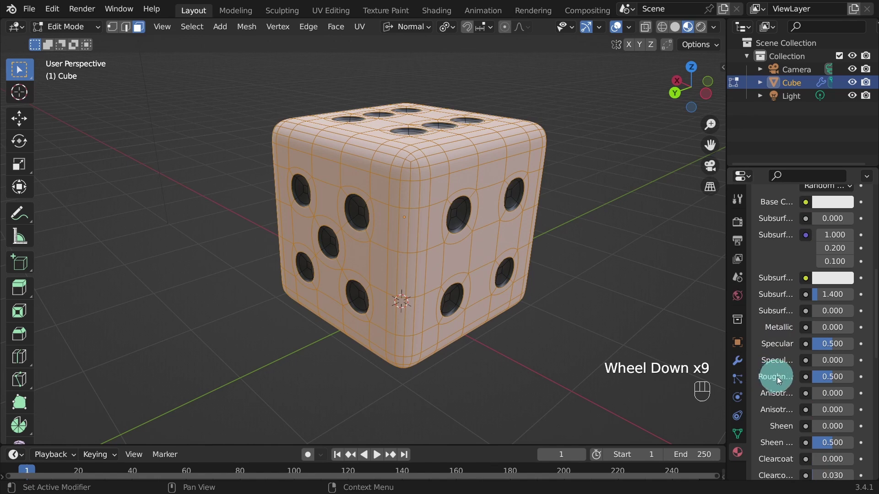
pyautogui.moveTo(837, 379); pyautogui.dragTo(851, 377)
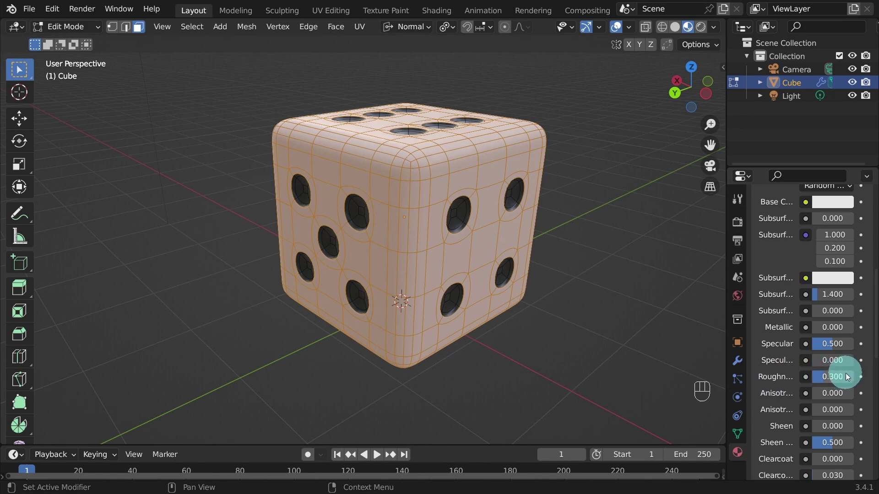
pyautogui.scroll(3)
pyautogui.click(828, 333)
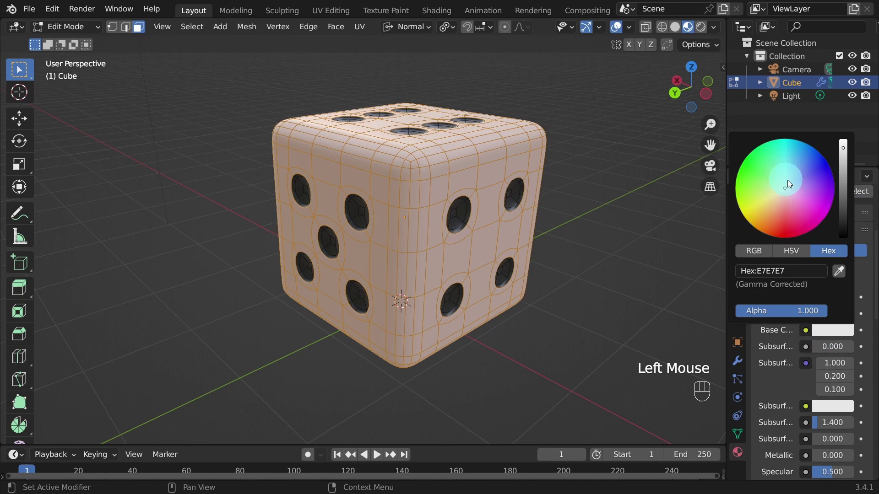